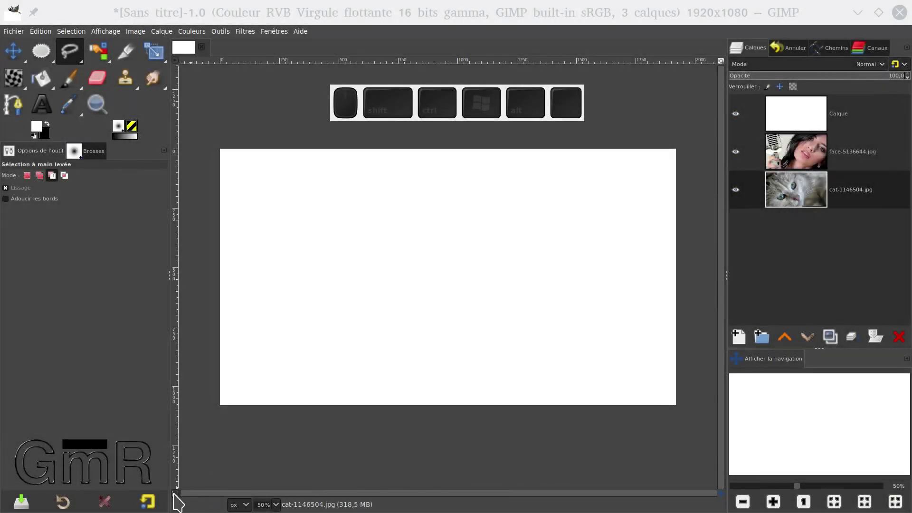
Turn on the Quick Mask so the whole image is tinted.
left_click_drag(181, 499, 615, 260)
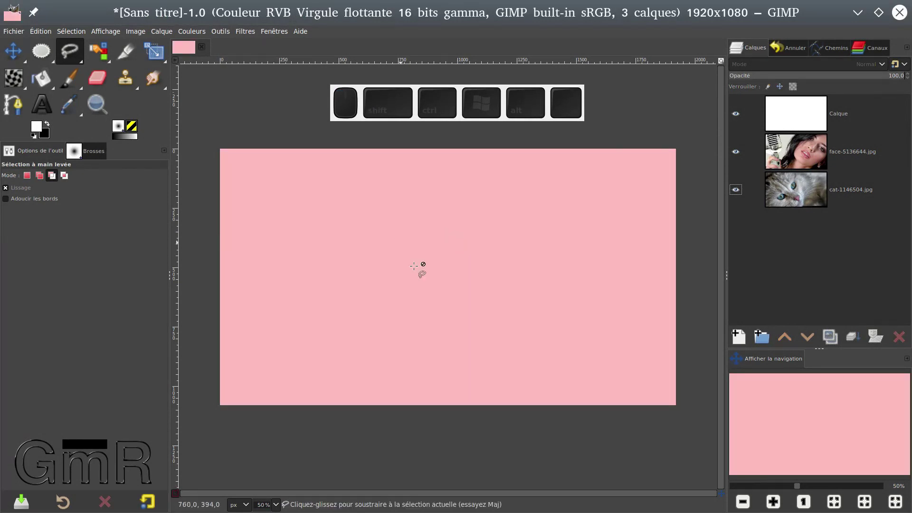
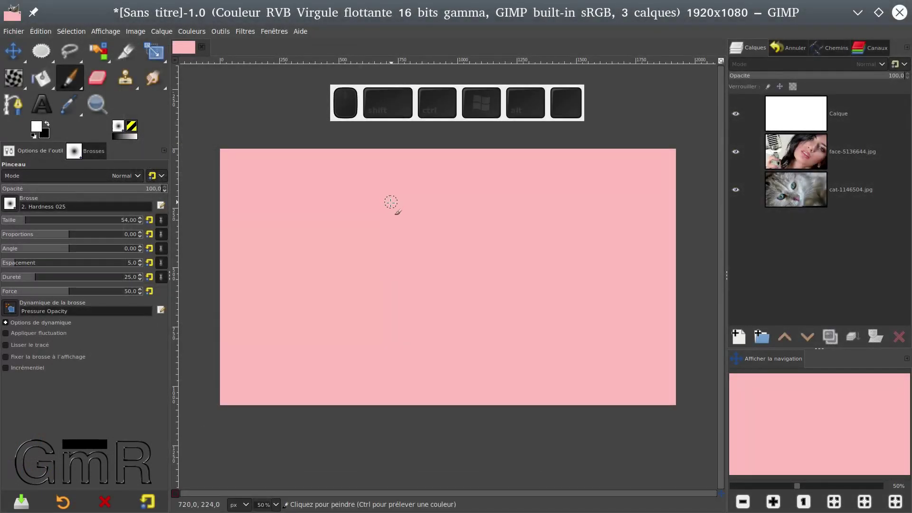
Paint a white squiggle on the mask, erase its left end in black, then enlarge it in white.
left_click_drag(393, 200, 514, 289)
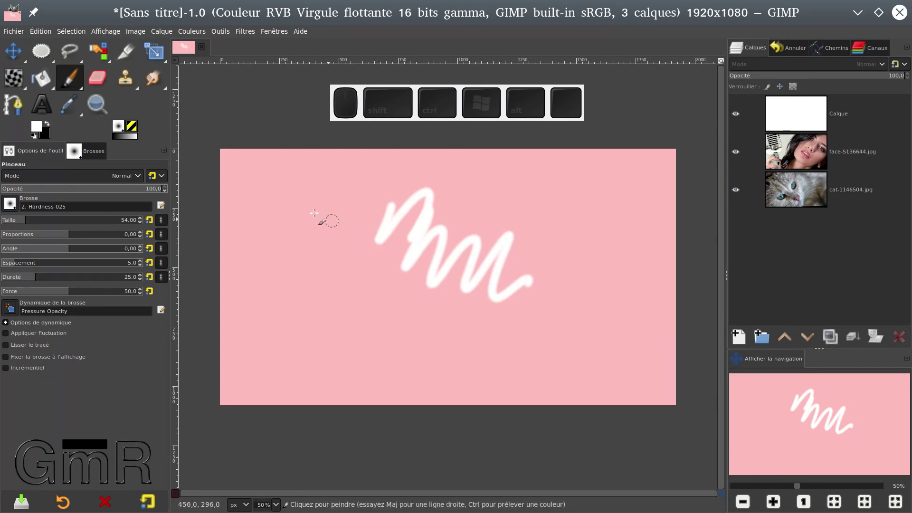
key("x")
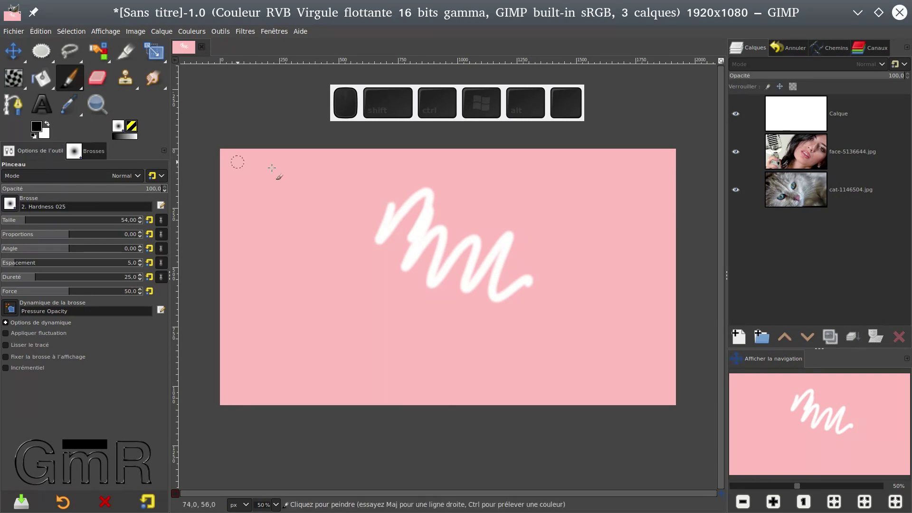
left_click_drag(390, 197, 404, 207)
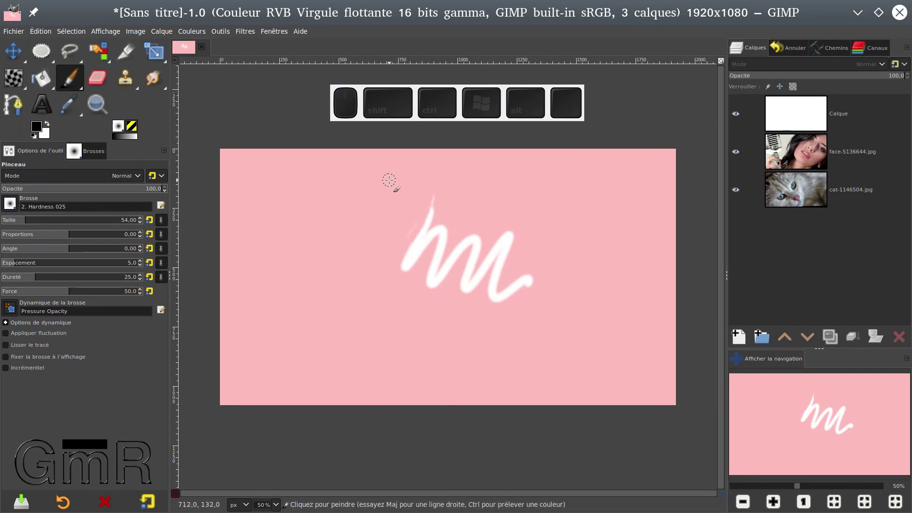
key("x")
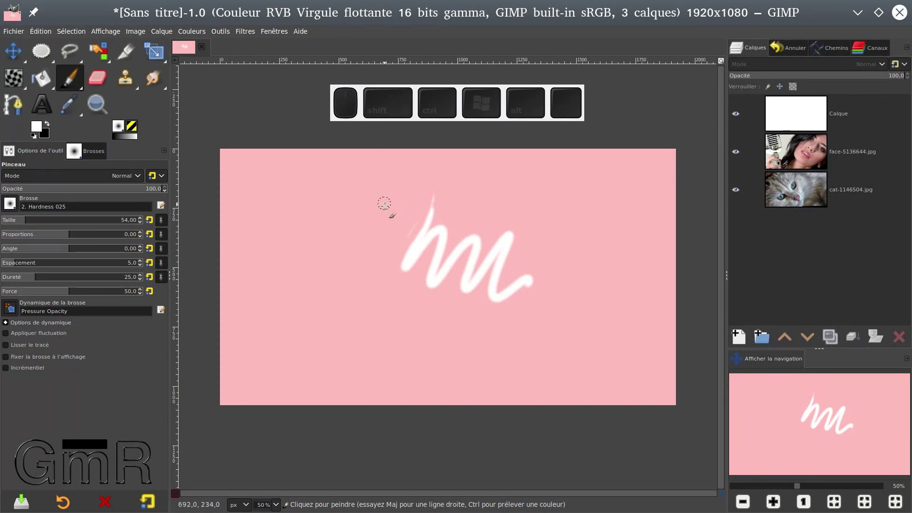
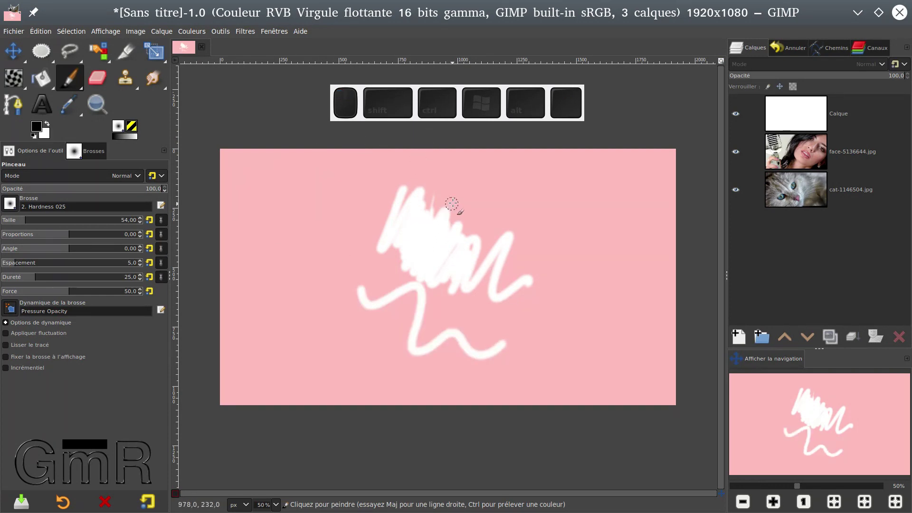
left_click_drag(452, 199, 436, 280)
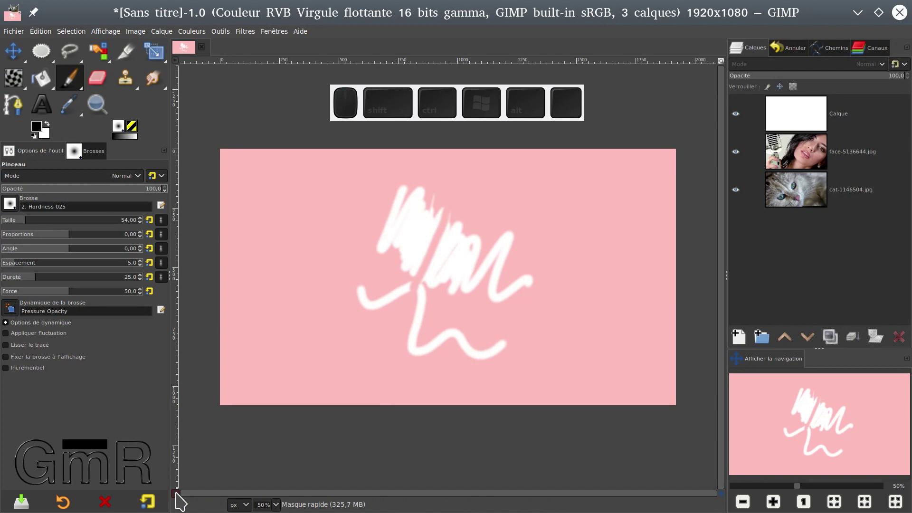
Toggle the Quick Mask off to see the marching-ants selection, then back on.
left_click(184, 498)
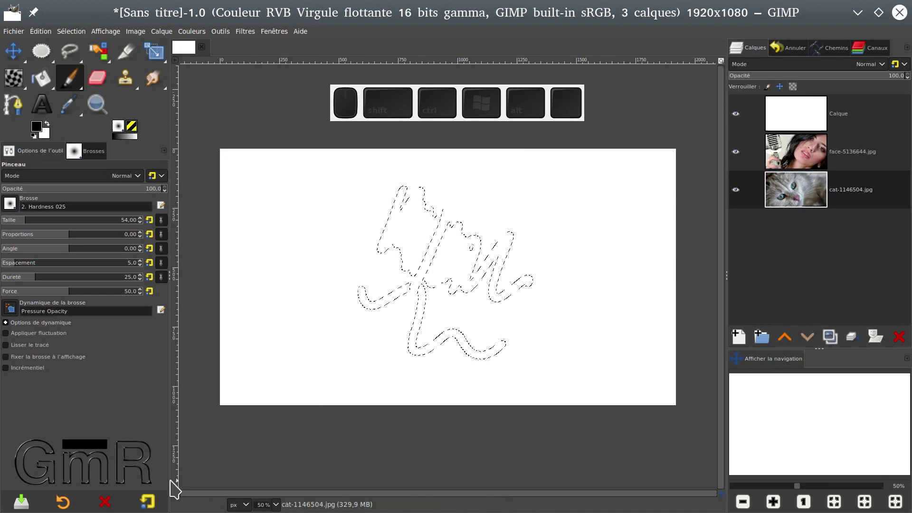
left_click(181, 498)
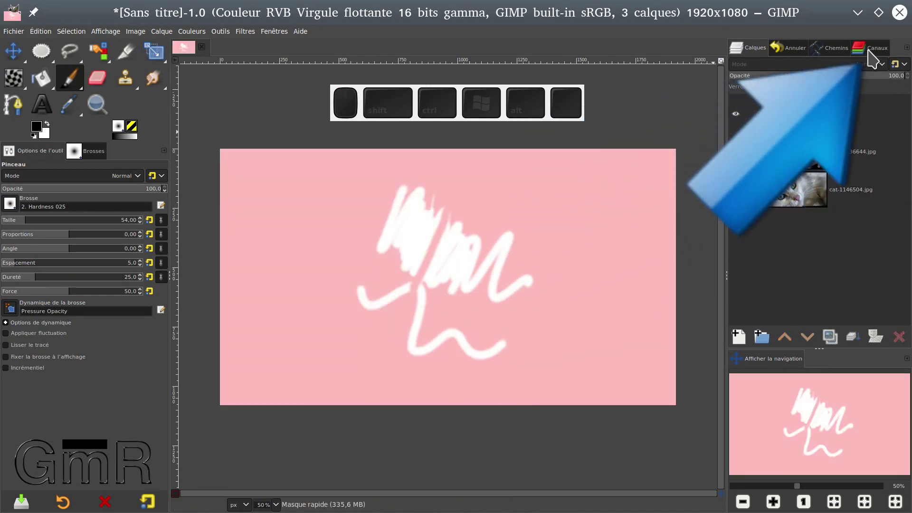
Toggle the Quick Mask off and on again, and switch to painting in white.
left_click(875, 54)
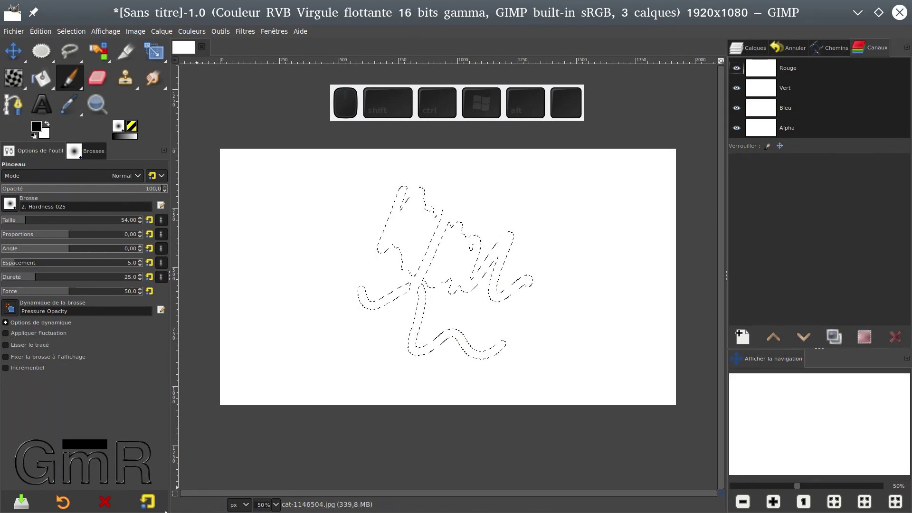
left_click(180, 498)
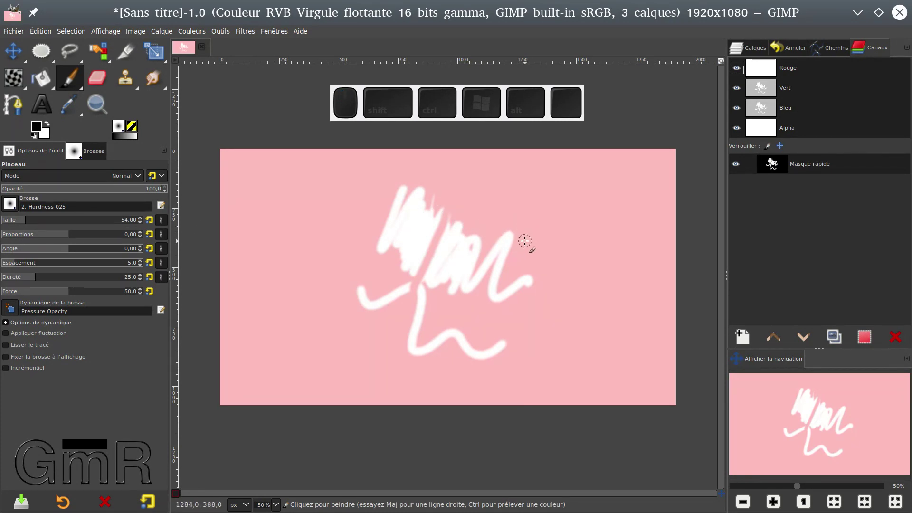
left_click(552, 203)
key("x")
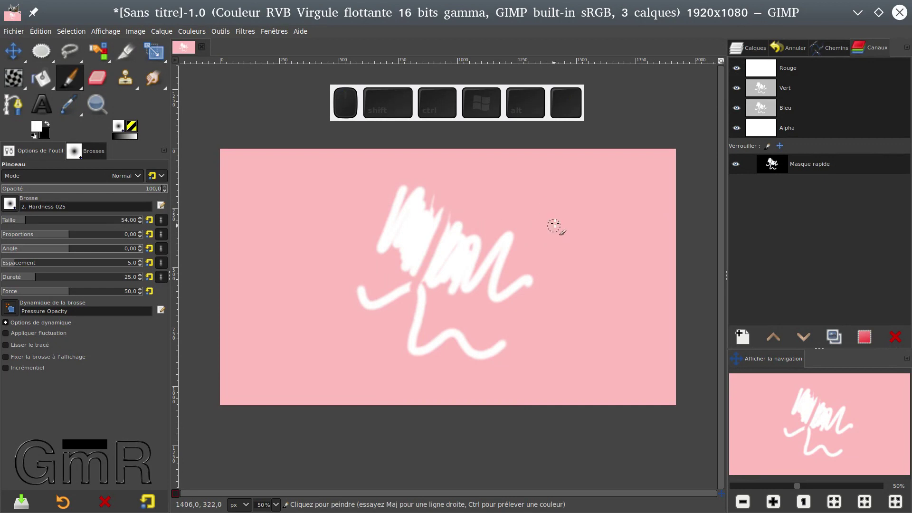
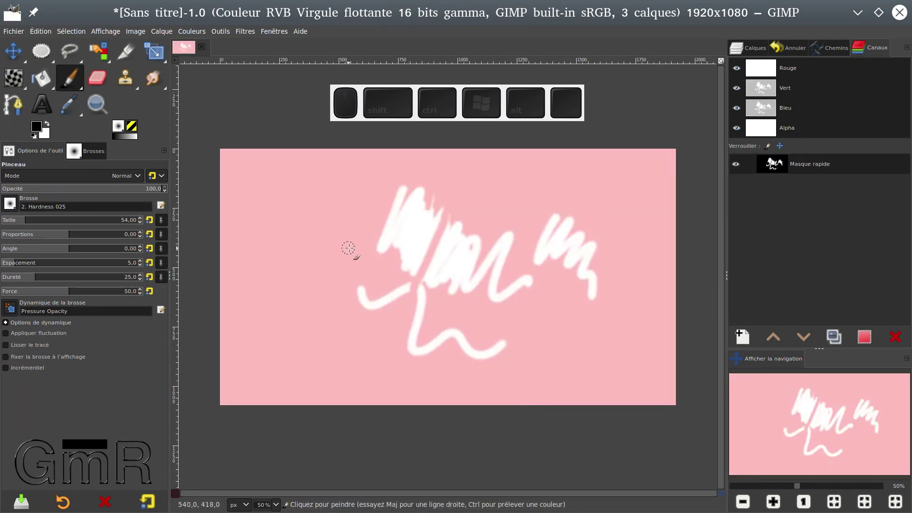
Paint a second white scribble right of the first, check the selection, then re-enable the mask.
left_click(535, 247)
left_click(534, 244)
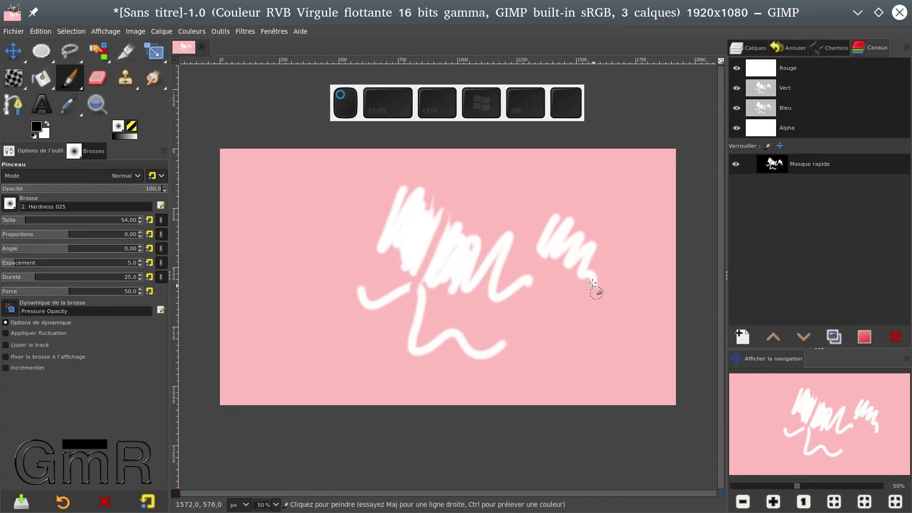
left_click(594, 283)
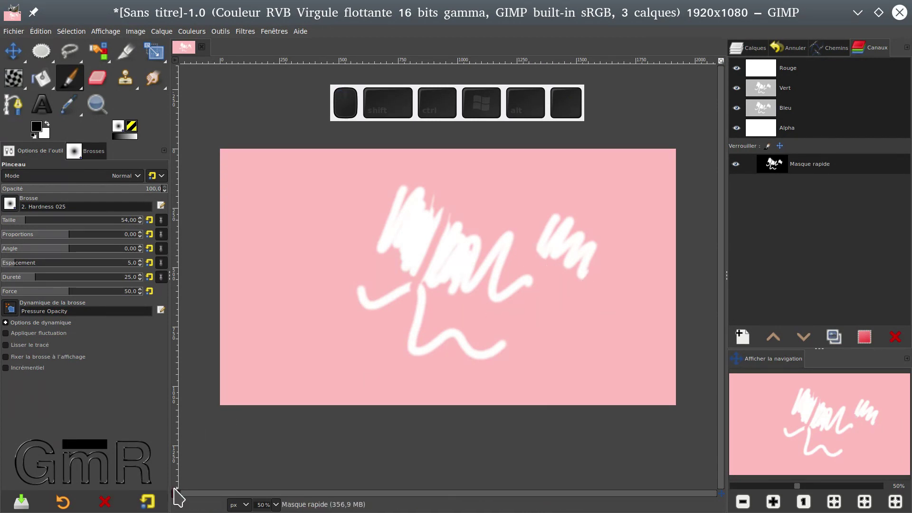
left_click(183, 498)
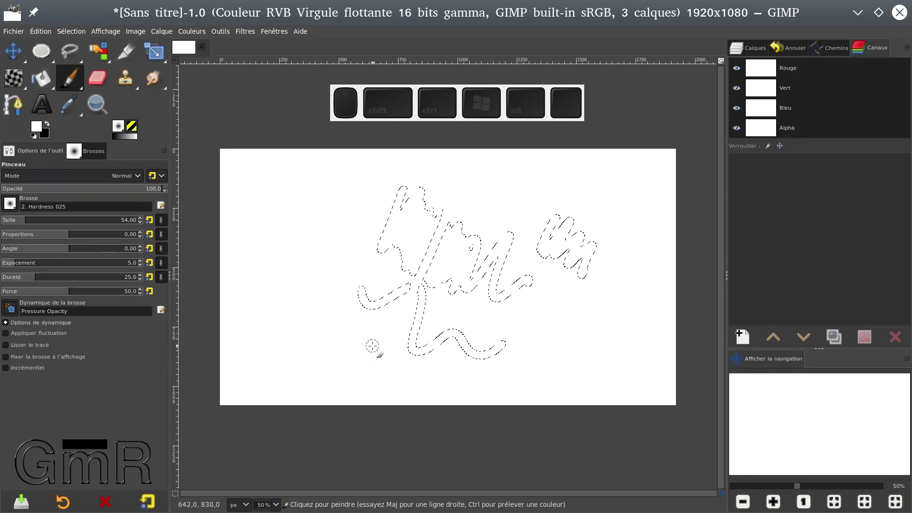
left_click(181, 496)
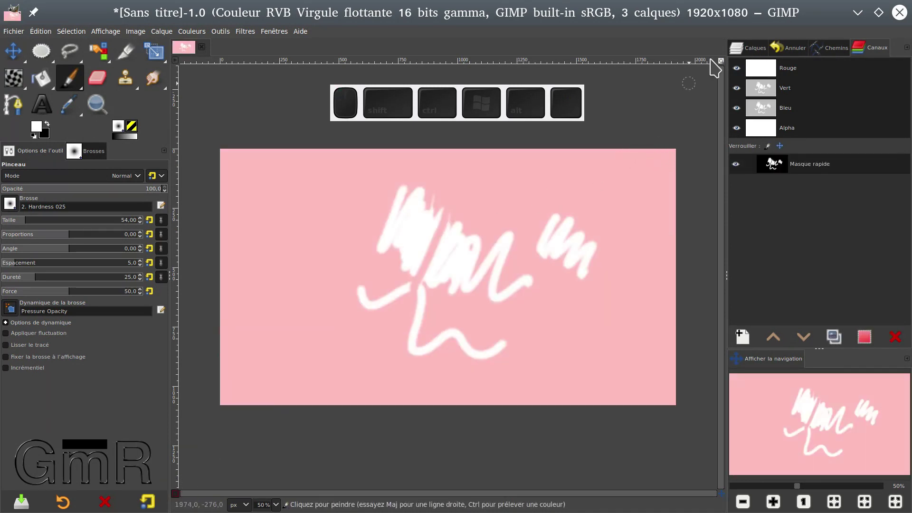
Show the Layers list again in the docked panel.
left_click(760, 56)
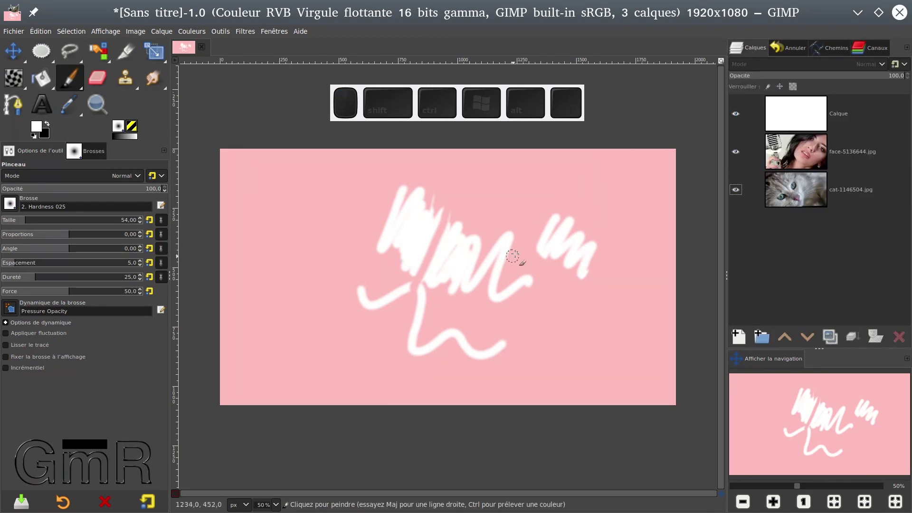
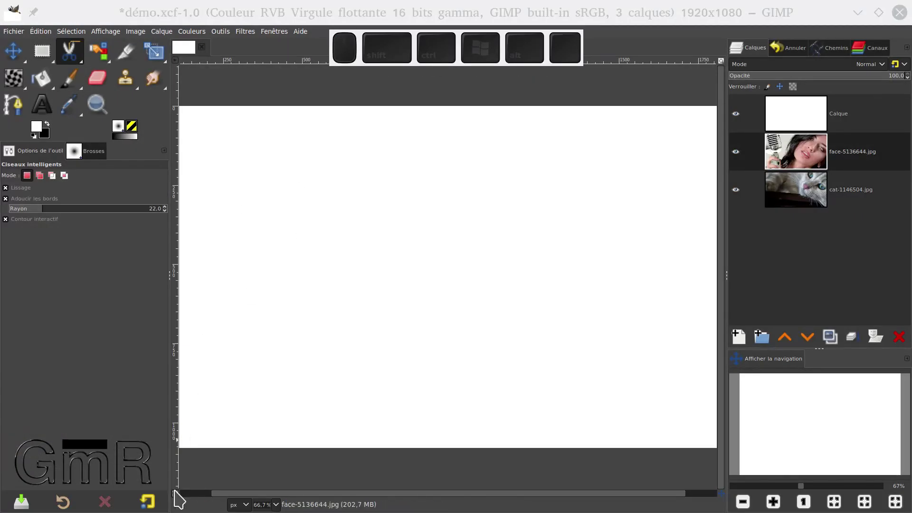
Enable the Quick Mask here, try a green tint then cancel it, and confirm red at about 57.6% opacity.
left_click(181, 497)
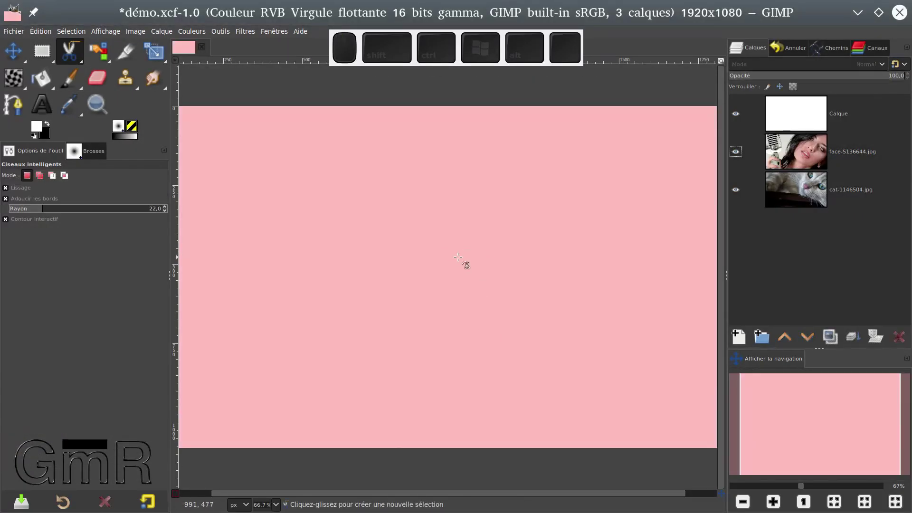
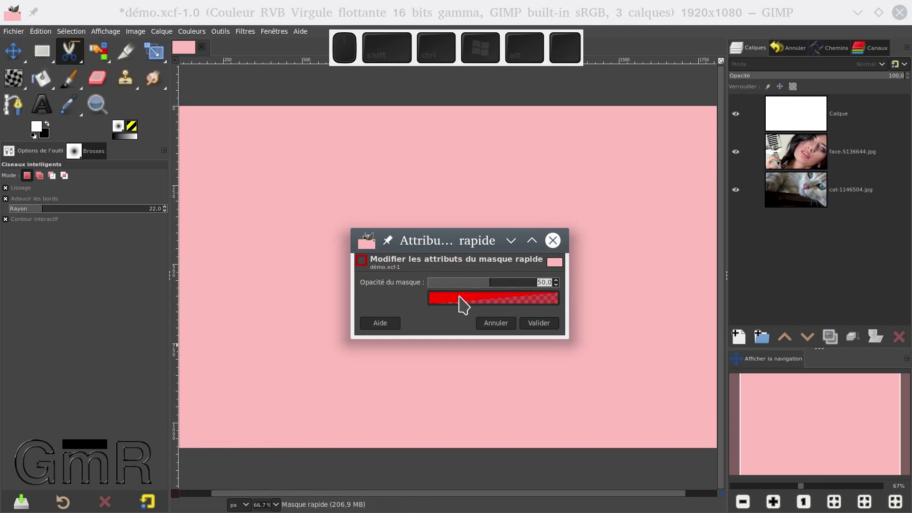
left_click(467, 302)
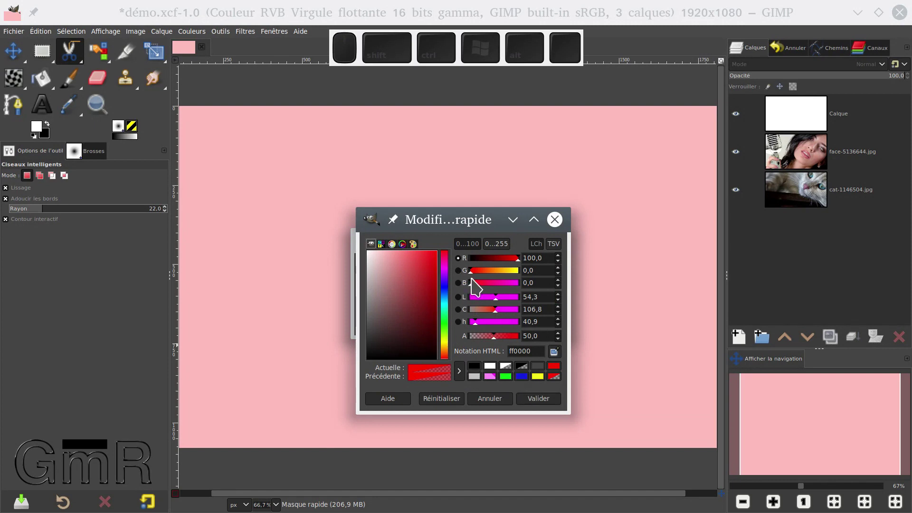
left_click(544, 387)
left_click(513, 385)
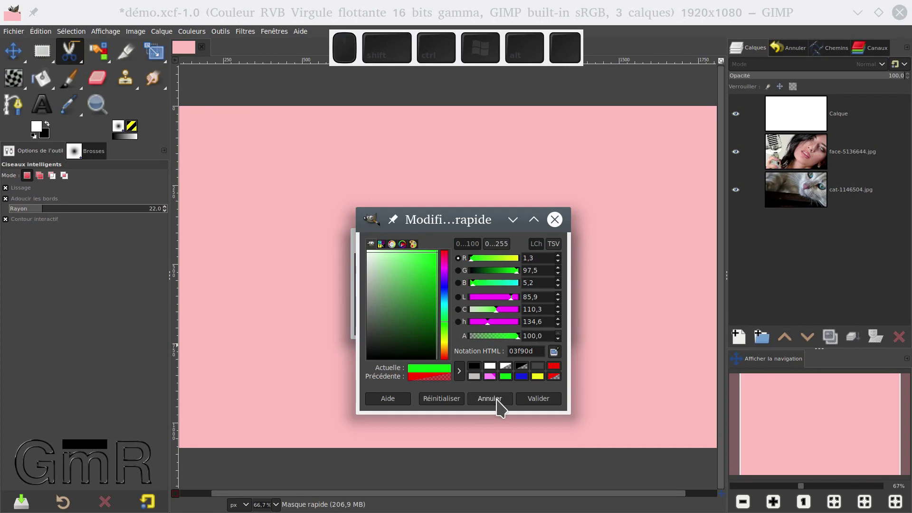
left_click(503, 408)
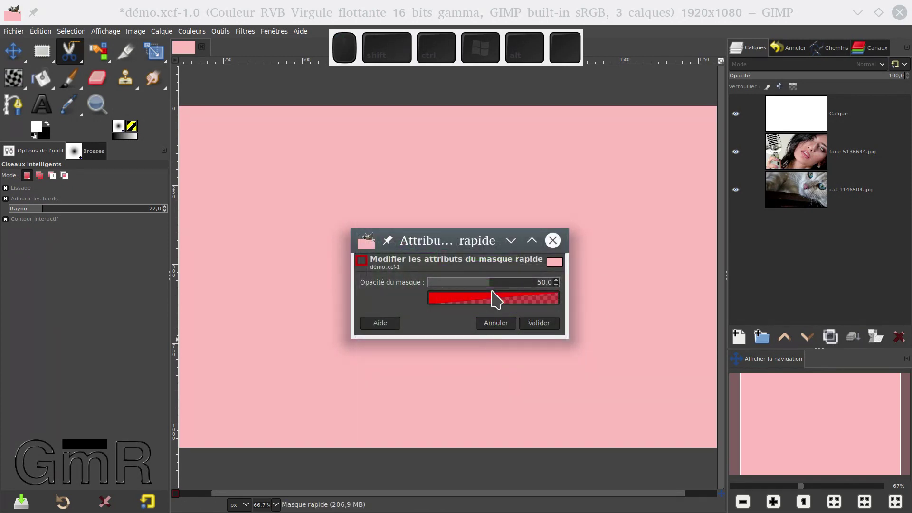
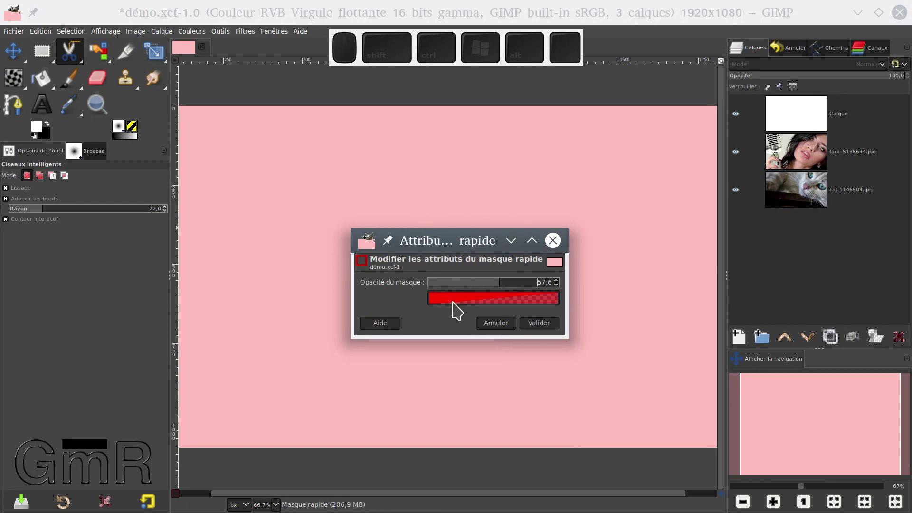
left_click(499, 327)
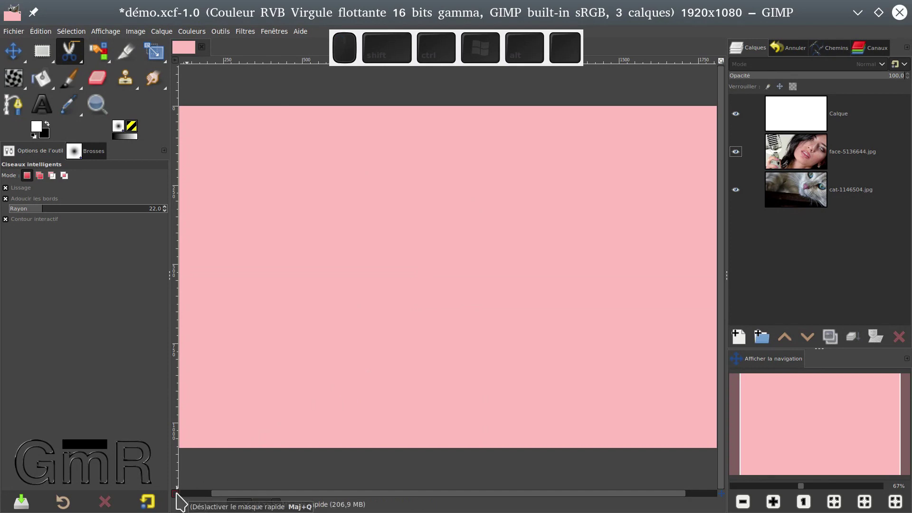
Turn a painted test stroke into a selection via the Quick Mask toggle and its options.
right_click(183, 502)
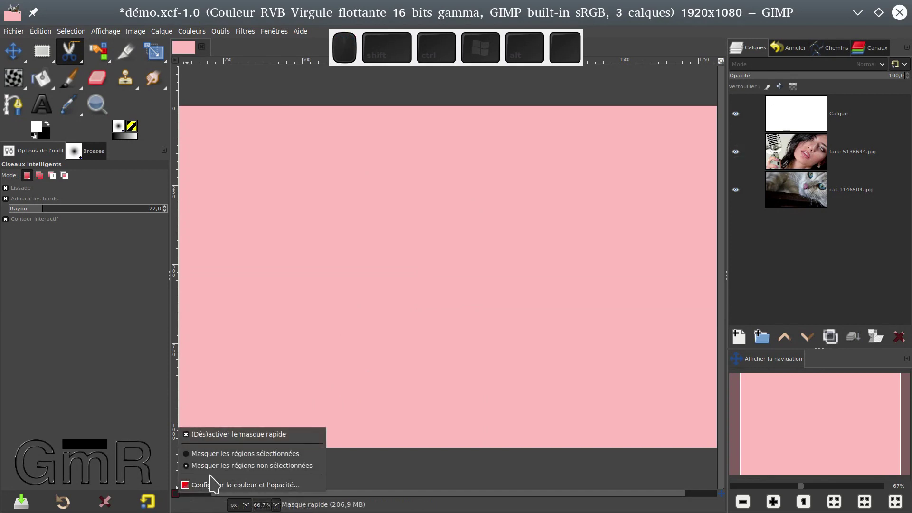
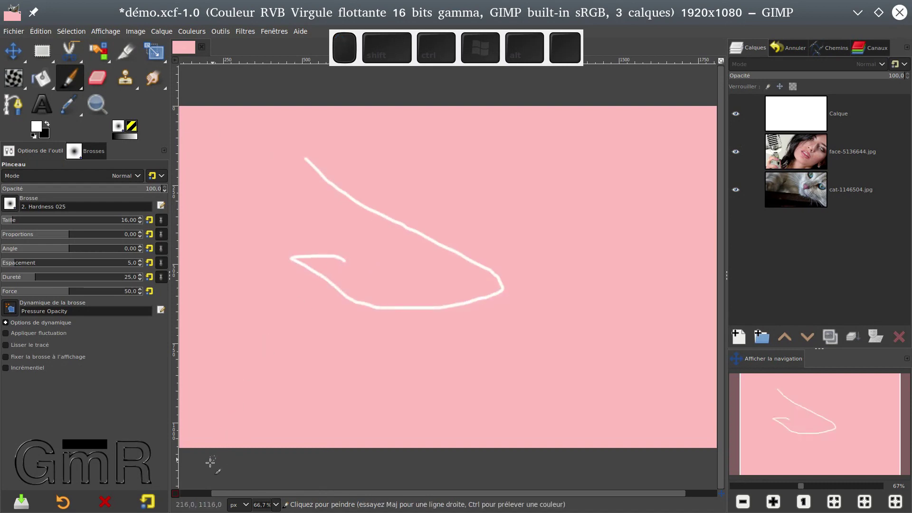
left_click(178, 501)
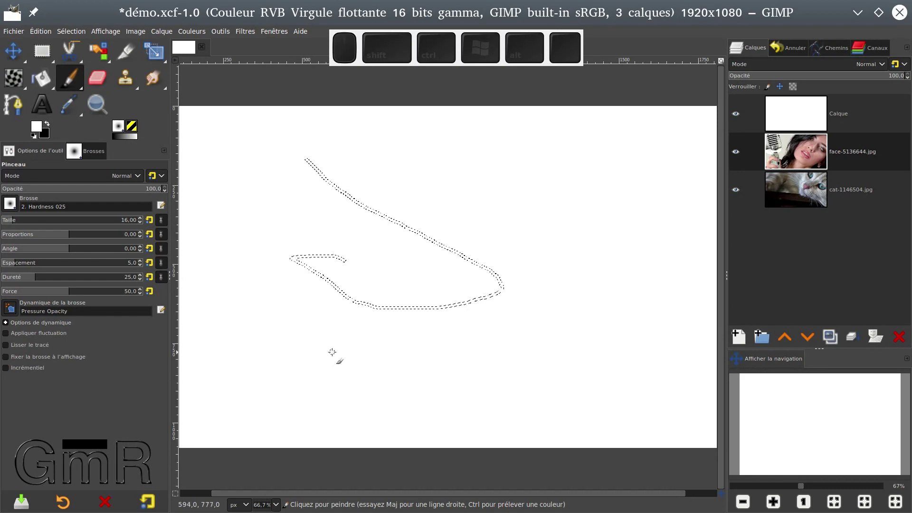
left_click(184, 499)
right_click(183, 498)
Discard the test selection with Select > None.
left_click(226, 461)
left_click(371, 226)
left_click(338, 174)
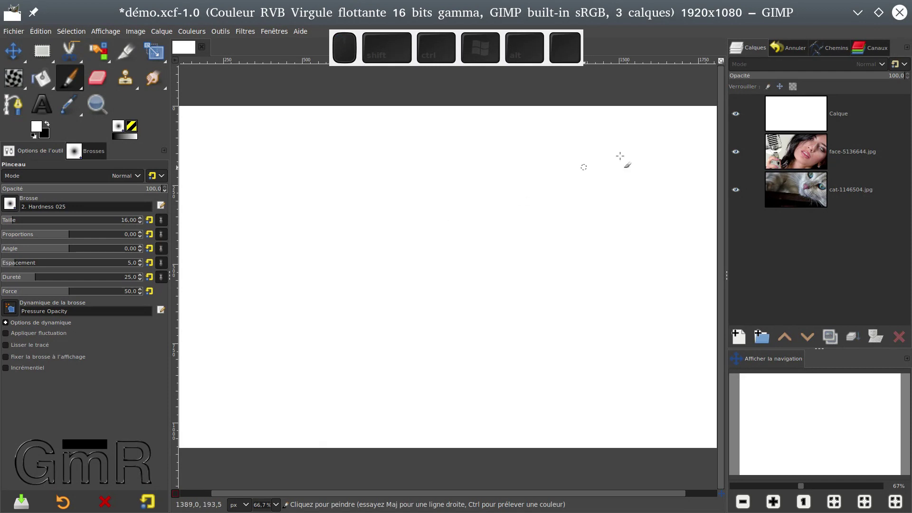
Paint a black X on the Quick Mask and turn it into an X-shaped marching-ants selection.
scroll("up", 3)
left_click(335, 207)
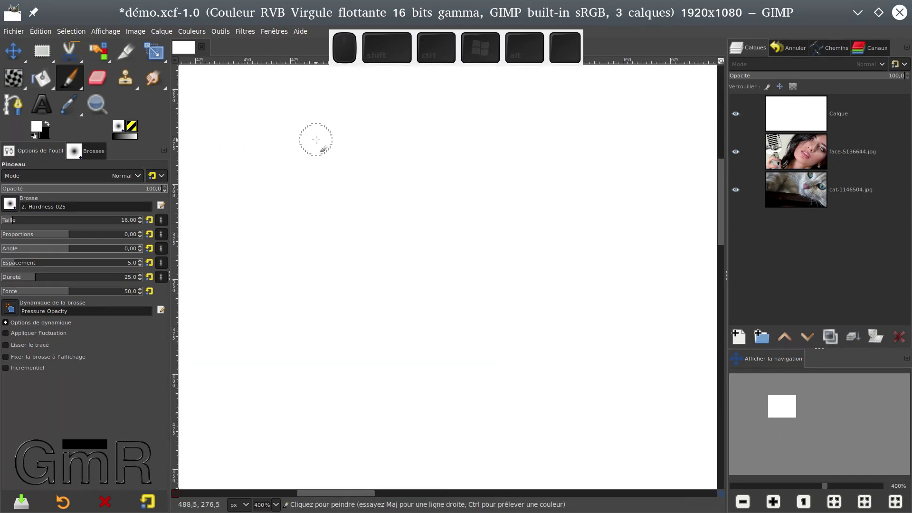
key("x")
left_click(338, 156)
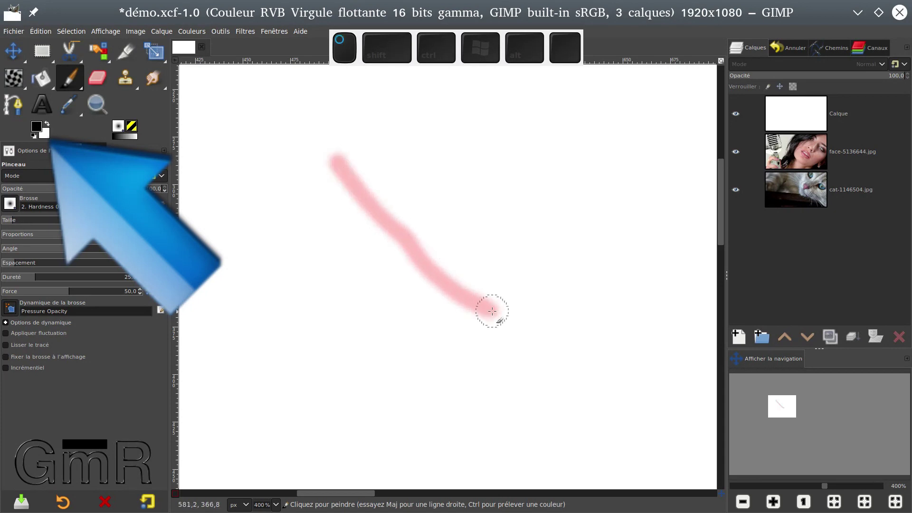
left_click(446, 152)
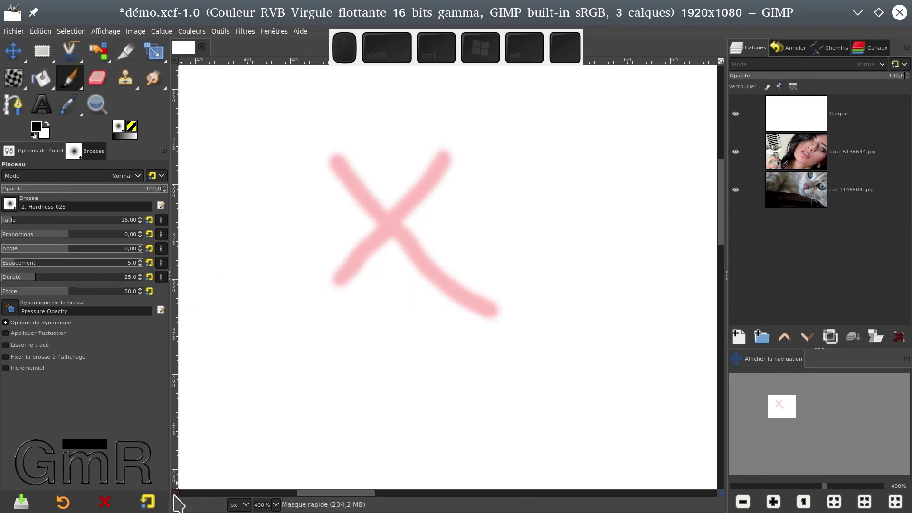
left_click(181, 499)
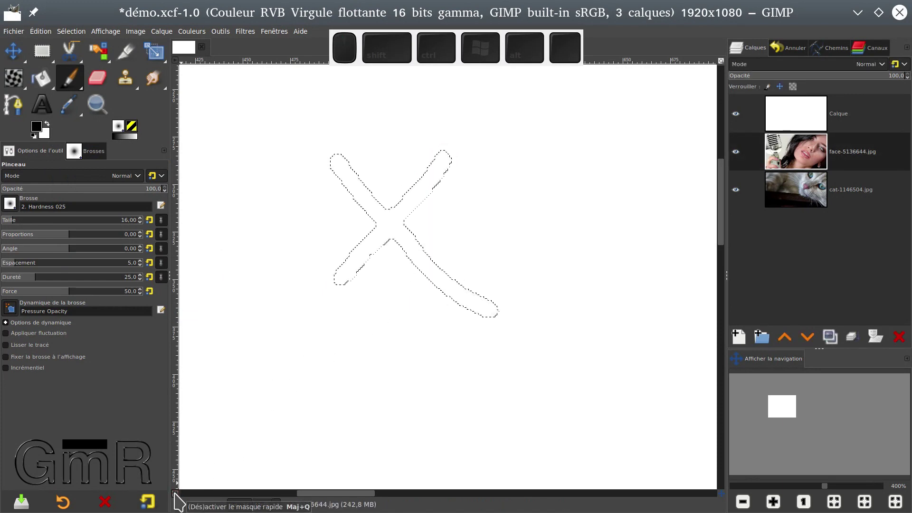
right_click(181, 499)
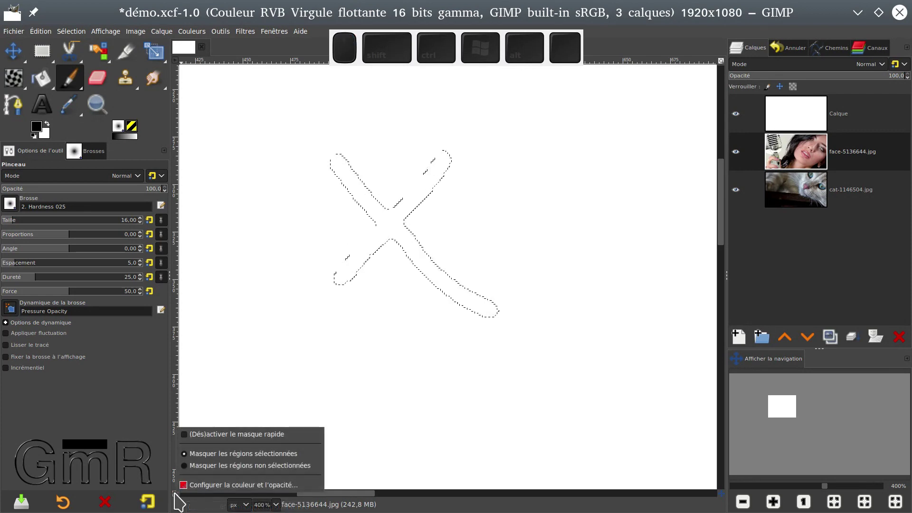
Select an ellipse for the figure's head and enable the Quick Mask over it.
left_click(203, 480)
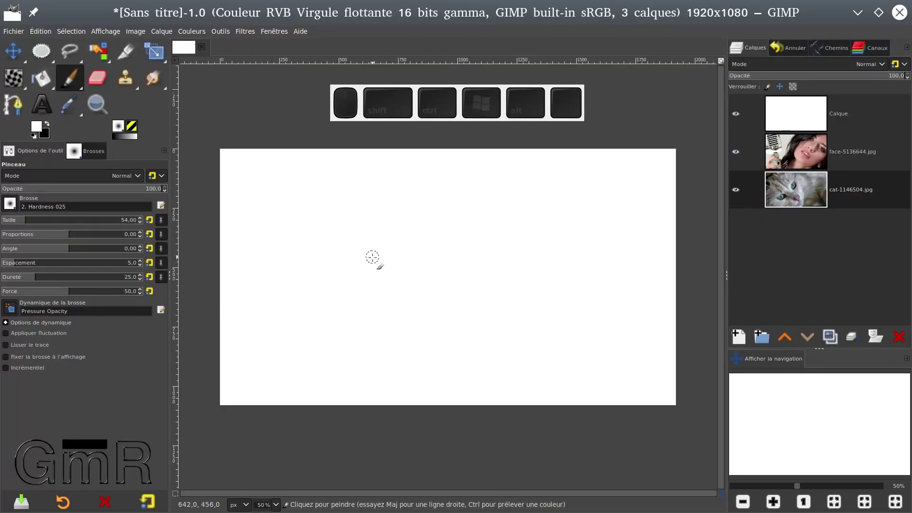
left_click(48, 60)
left_click_drag(330, 185, 472, 274)
left_click(427, 235)
left_click(405, 259)
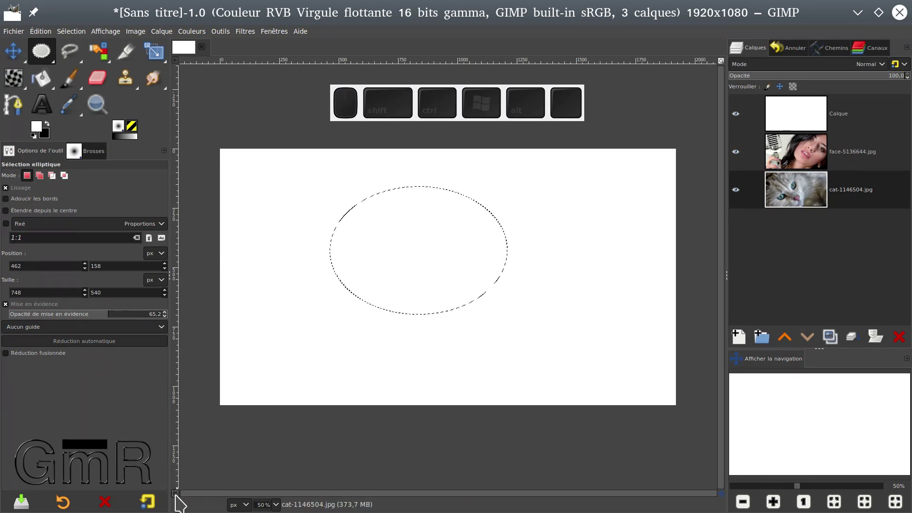
left_click(183, 497)
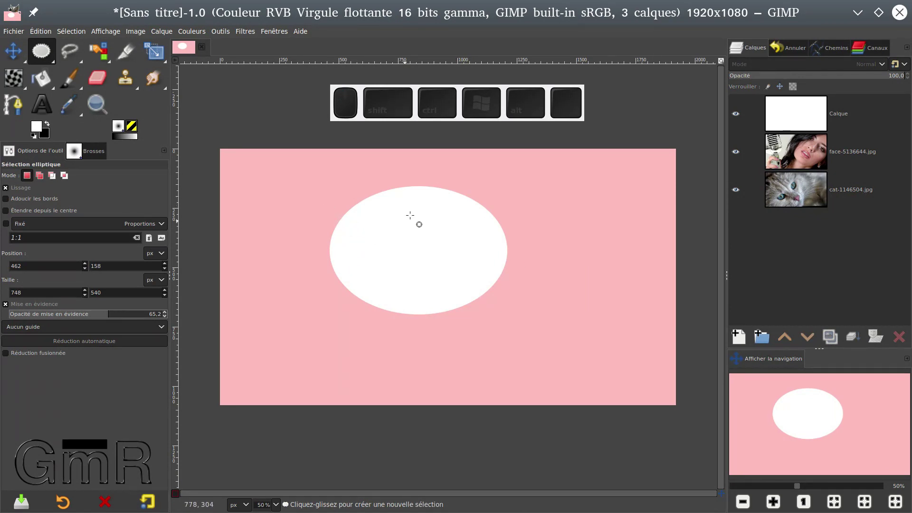
Brush the figure's body, two arms and two legs in white below the head.
left_click(78, 88)
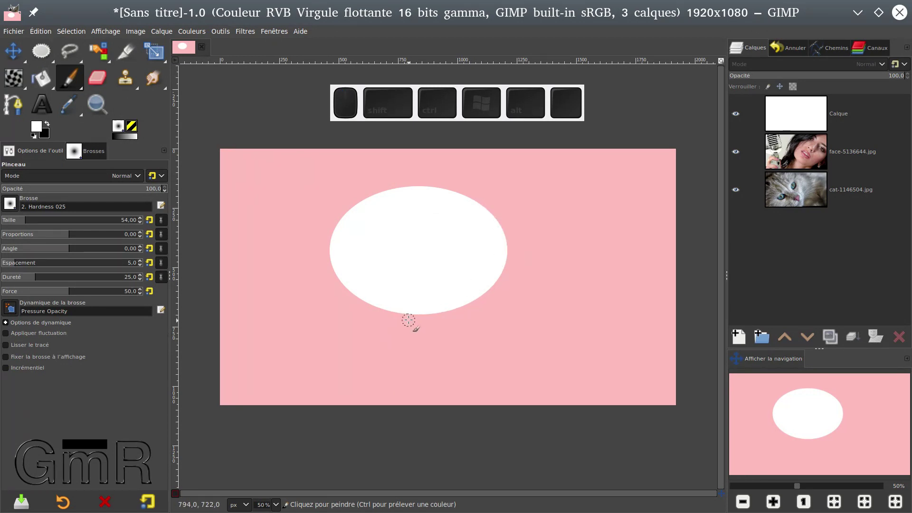
left_click(419, 301)
left_click(406, 332)
left_click(426, 366)
left_click(358, 322)
left_click_drag(401, 361, 446, 357)
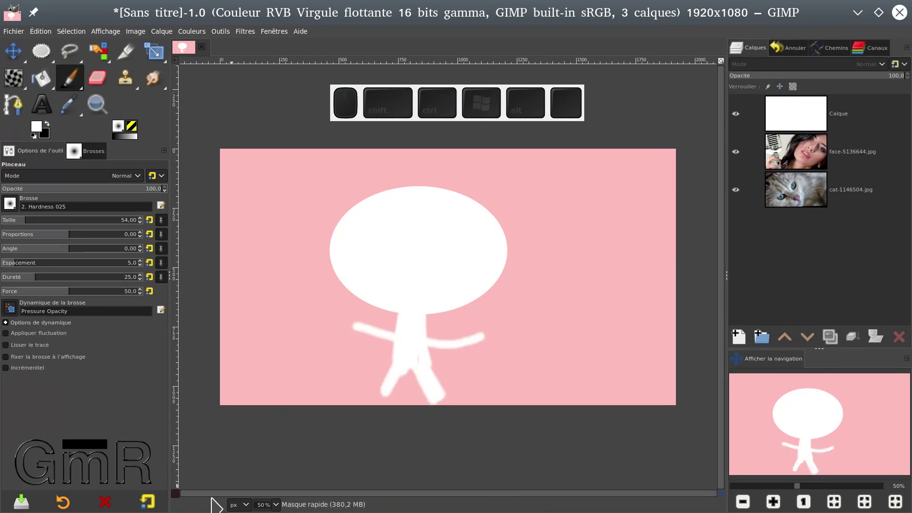
Turn the figure into a selection, test-paste the portrait on the blank top layer, then undo it.
left_click(183, 497)
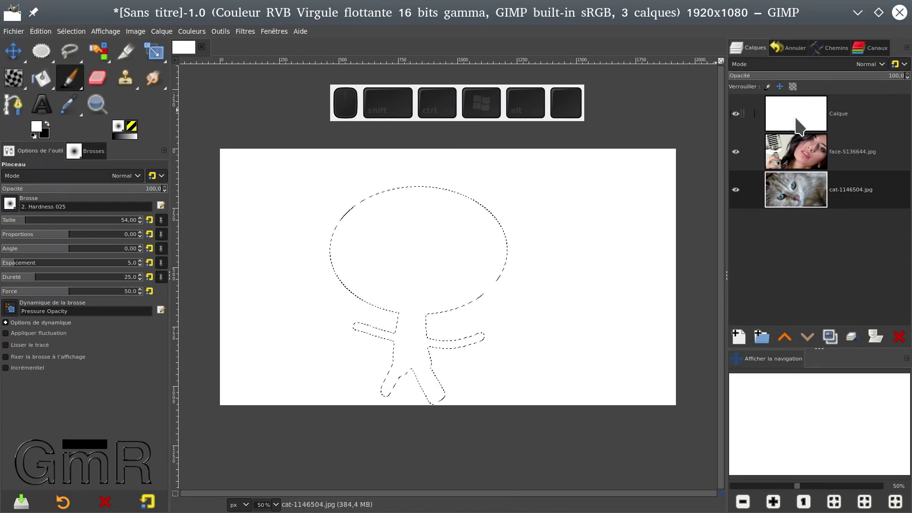
left_click(802, 125)
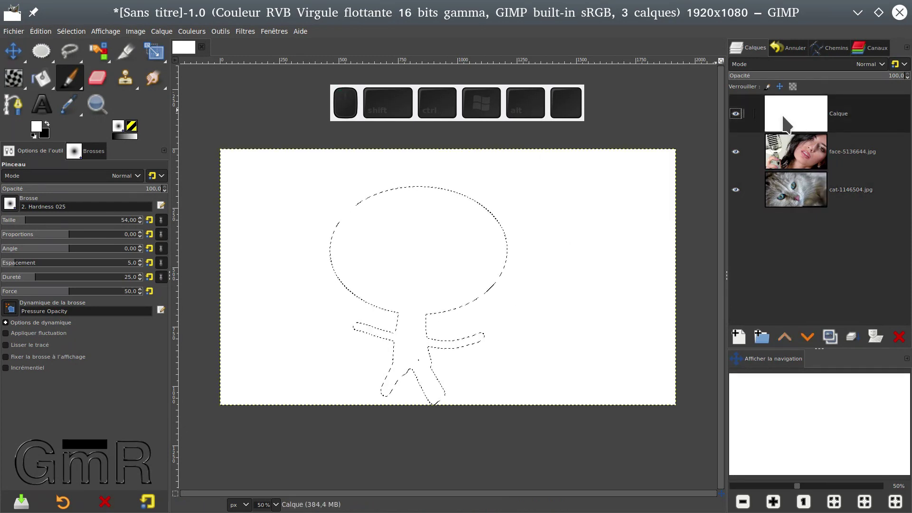
key("Delete")
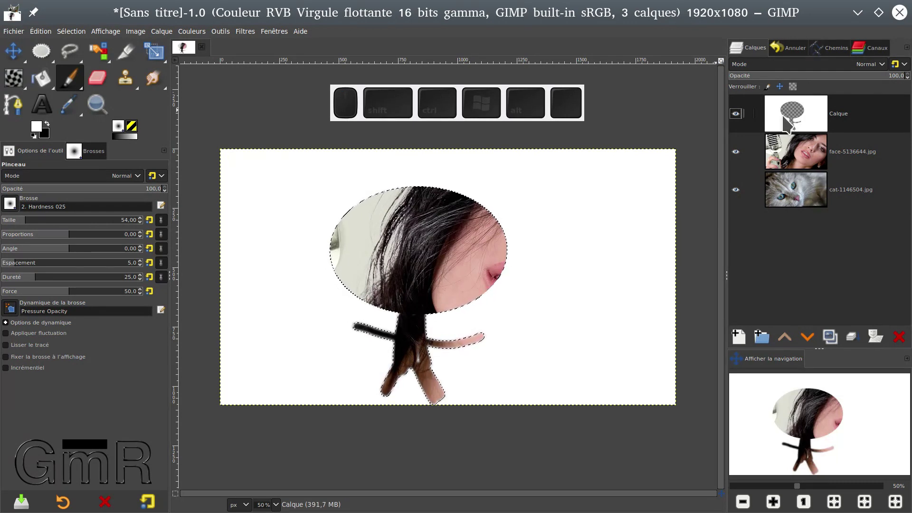
key("ctrl+z")
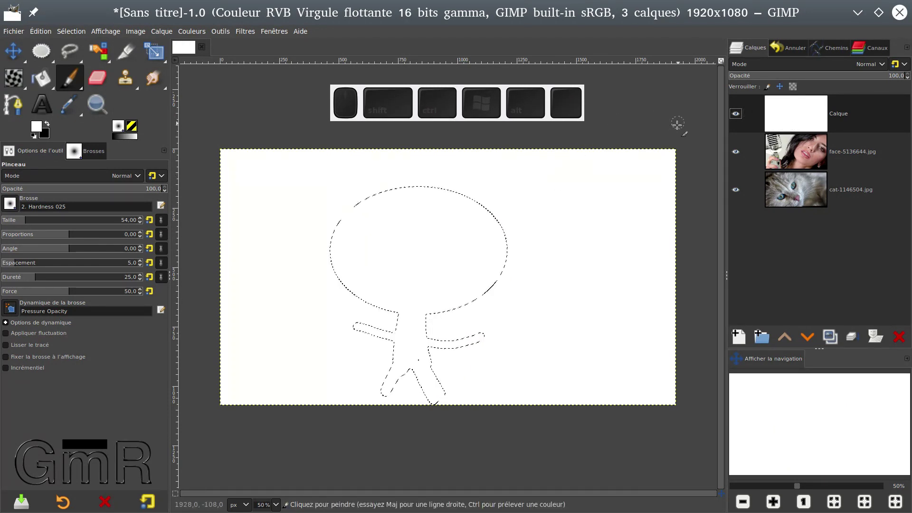
Clear the selection, hide the portrait layer and make the cat photo the active layer.
left_click(742, 119)
key("ctrl+shift+a")
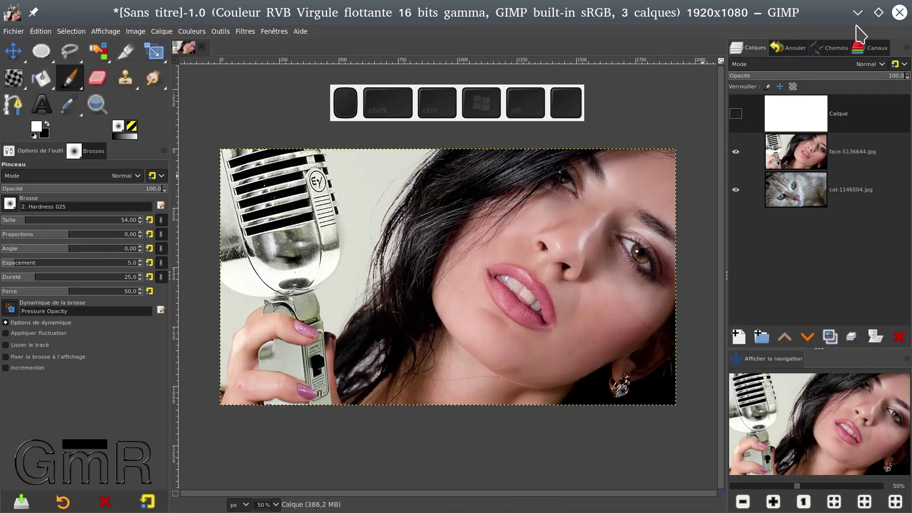
left_click(804, 169)
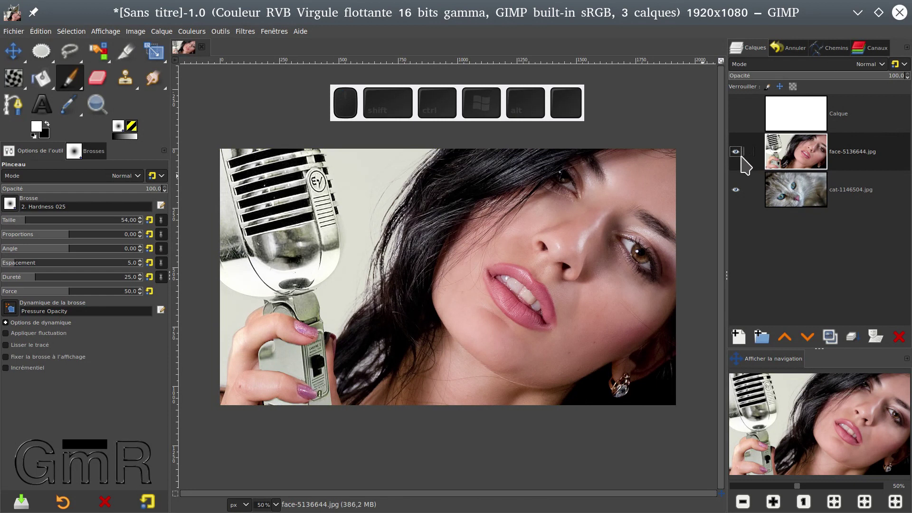
left_click(742, 160)
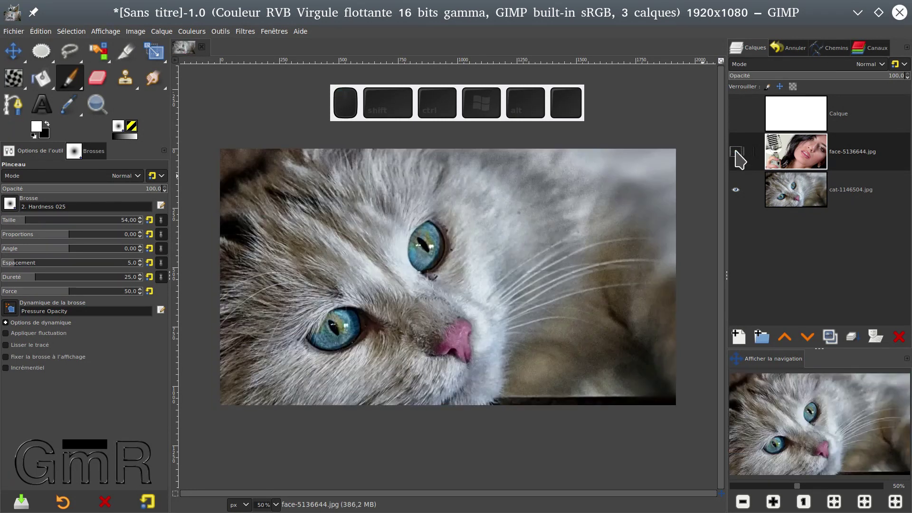
left_click(792, 194)
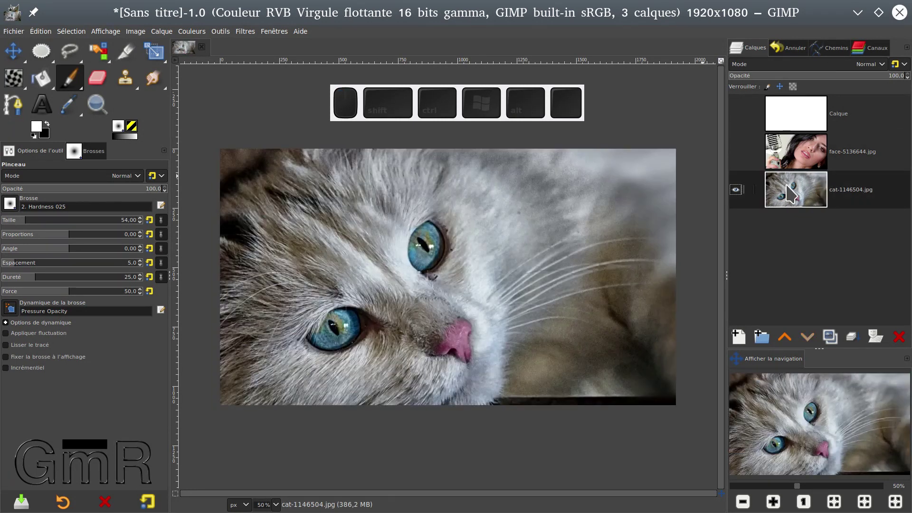
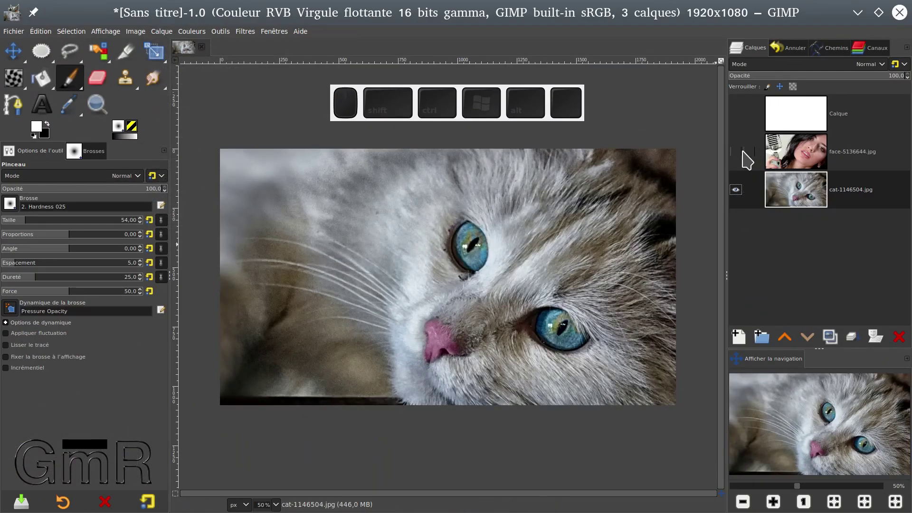
Show the portrait layer again above the flipped cat photo.
left_click(741, 159)
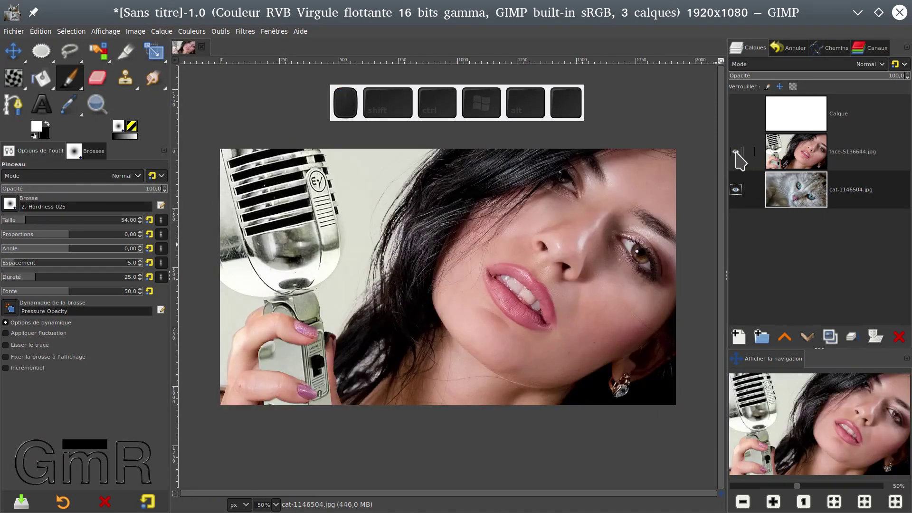
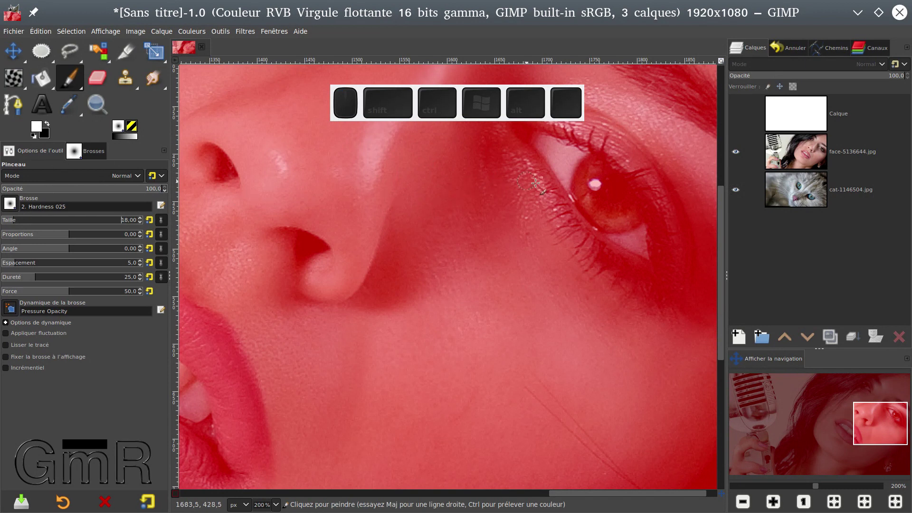
Brush the woman's iris and lower eye clear of the red quick-mask tint.
left_click(590, 176)
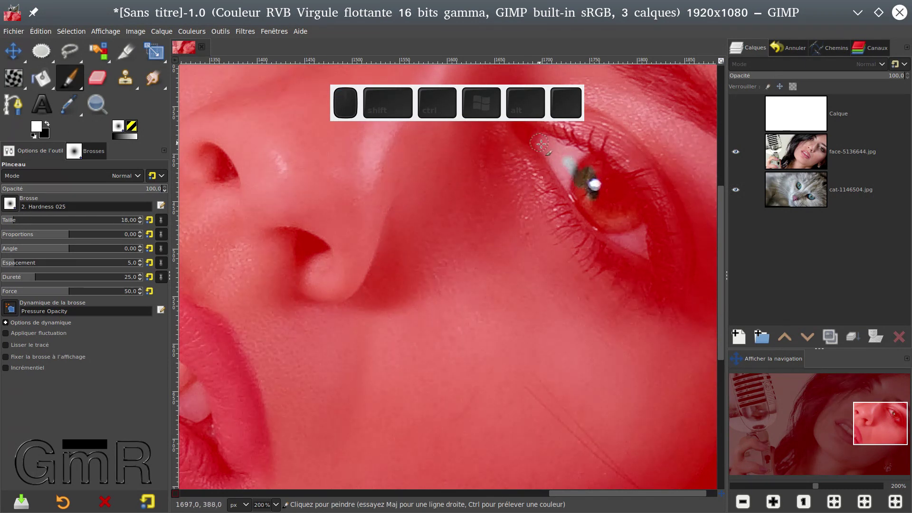
left_click(590, 163)
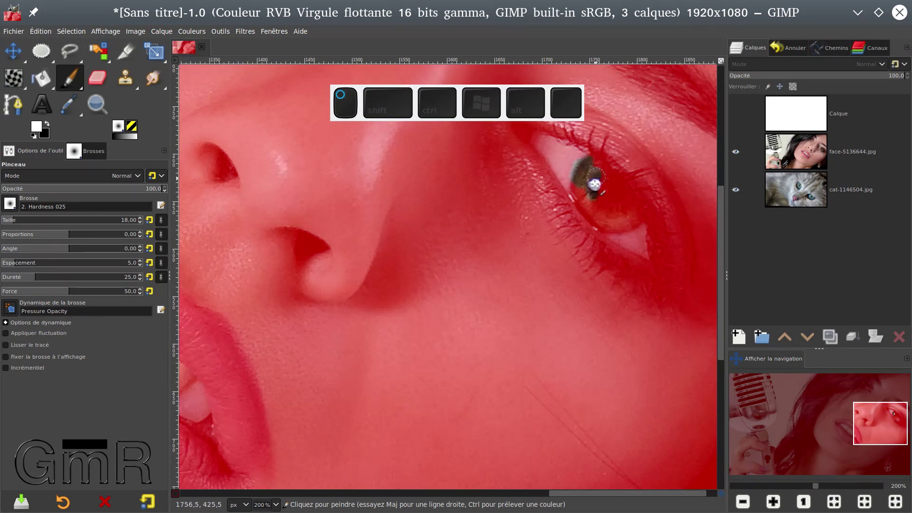
left_click(582, 187)
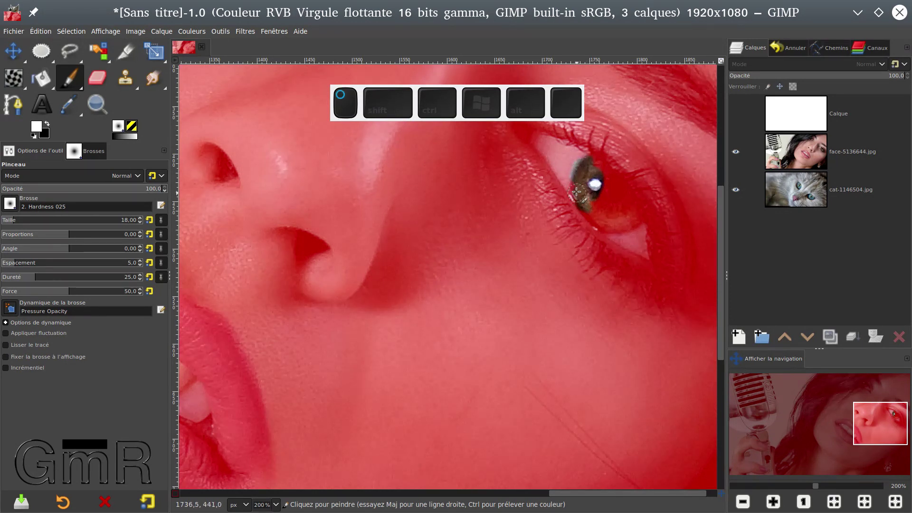
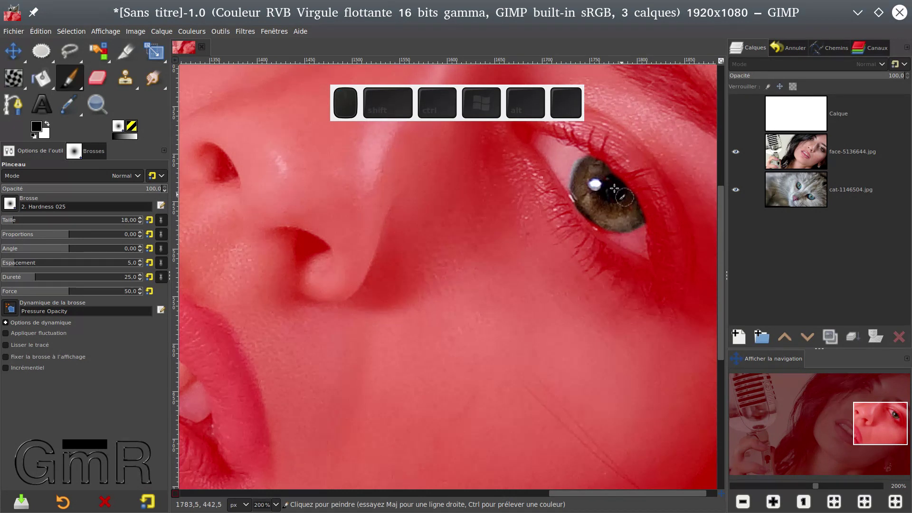
left_click(573, 148)
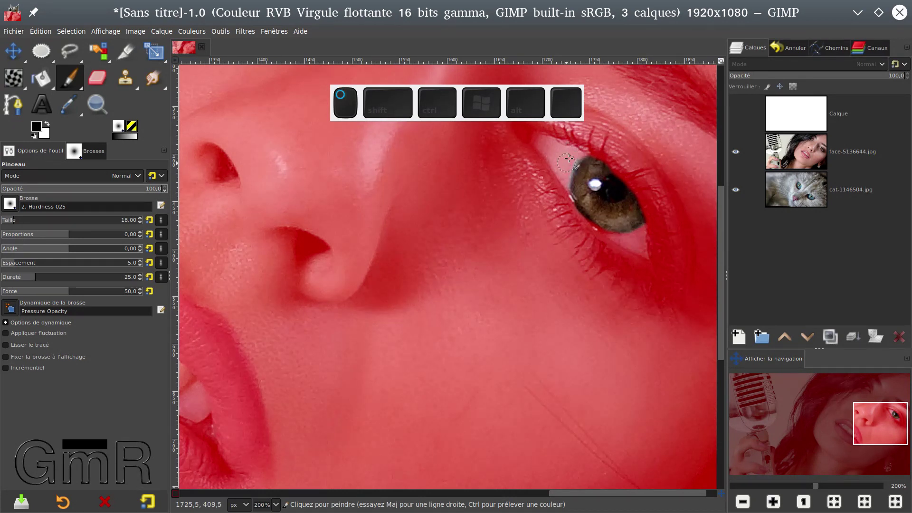
left_click_drag(569, 165, 587, 195)
left_click(581, 146)
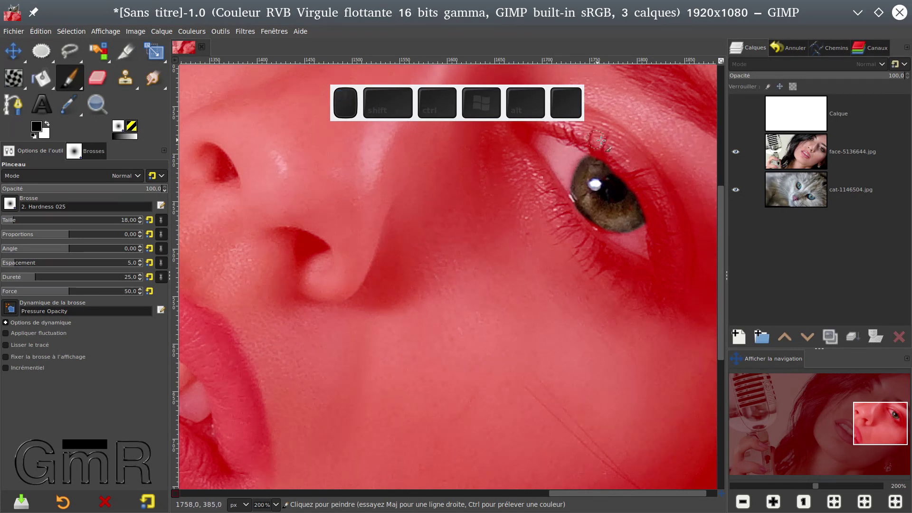
left_click_drag(600, 144, 598, 245)
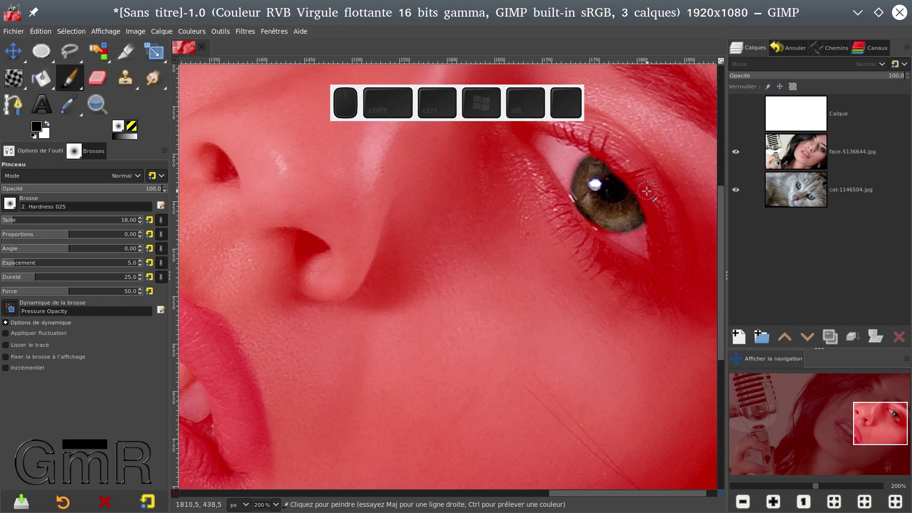
Show the Channels list with the Quick Mask channel for the cleared eye.
left_click(874, 56)
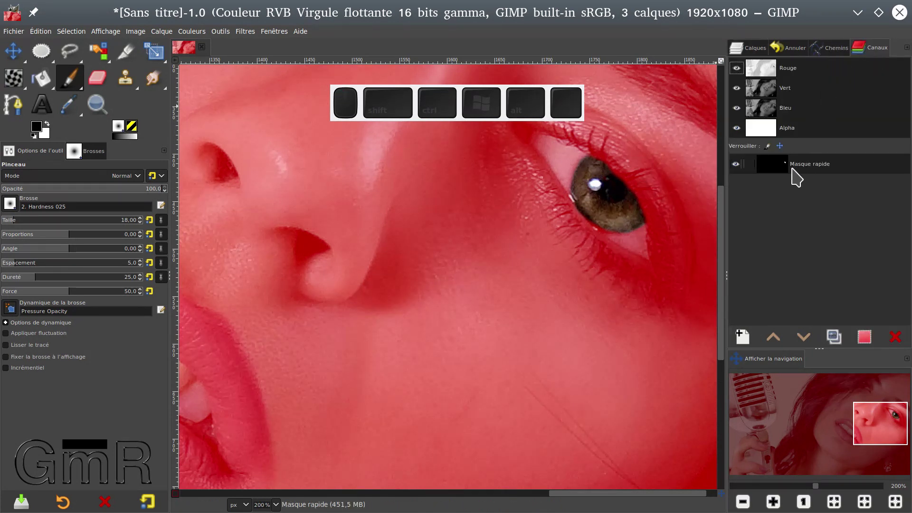
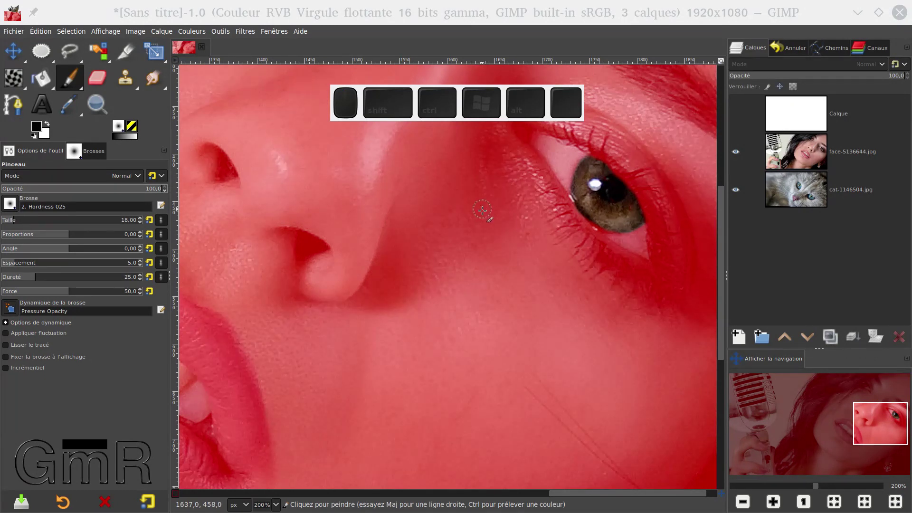
Clear the selected eye area from the face-5136644.jpg layer so the cat fur shows through.
left_click(180, 497)
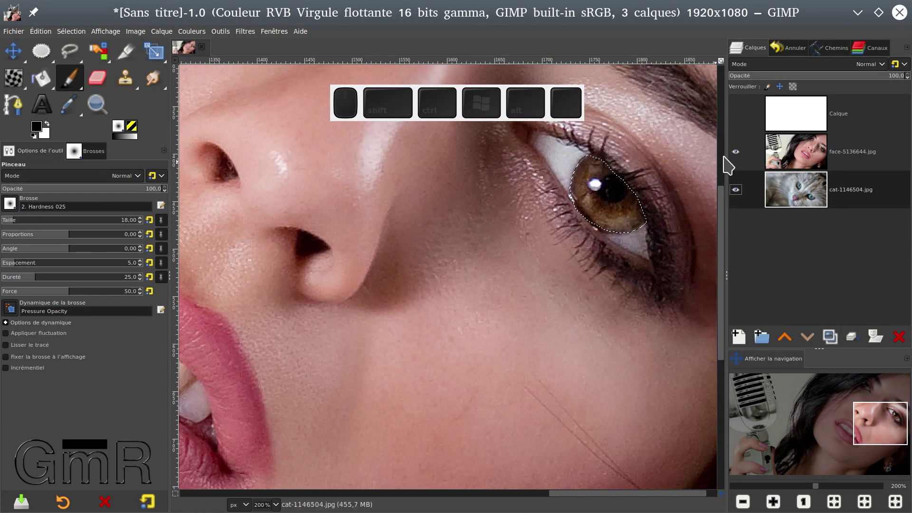
left_click(797, 160)
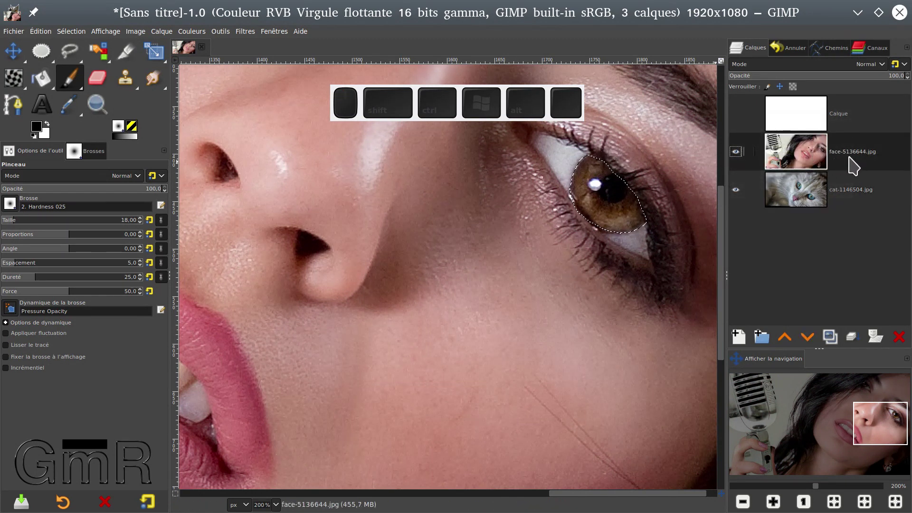
key("Delete")
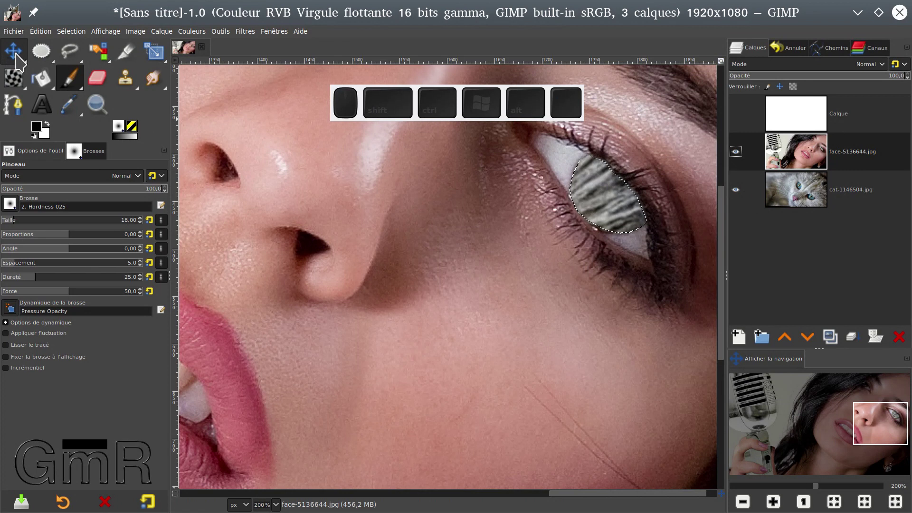
With the Move tool, shift the cat-1146504.jpg layer so different fur fills the eye opening.
left_click(20, 59)
left_click(792, 197)
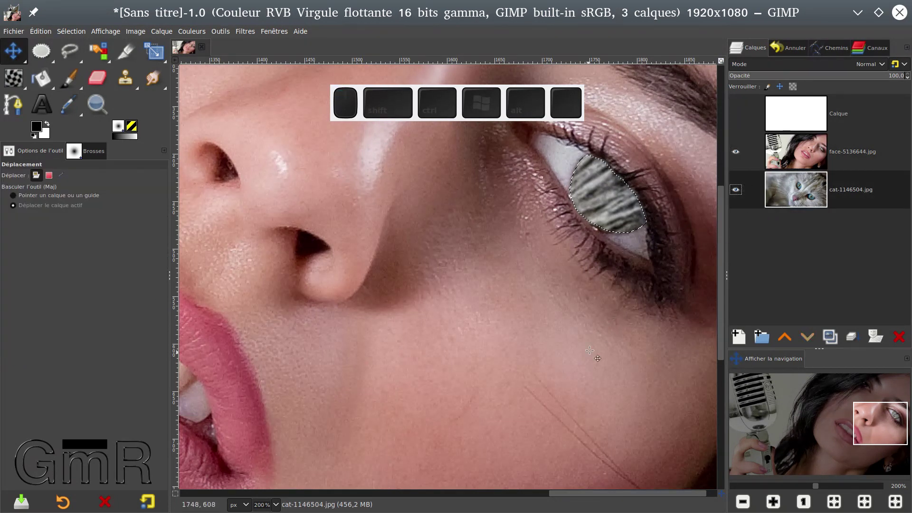
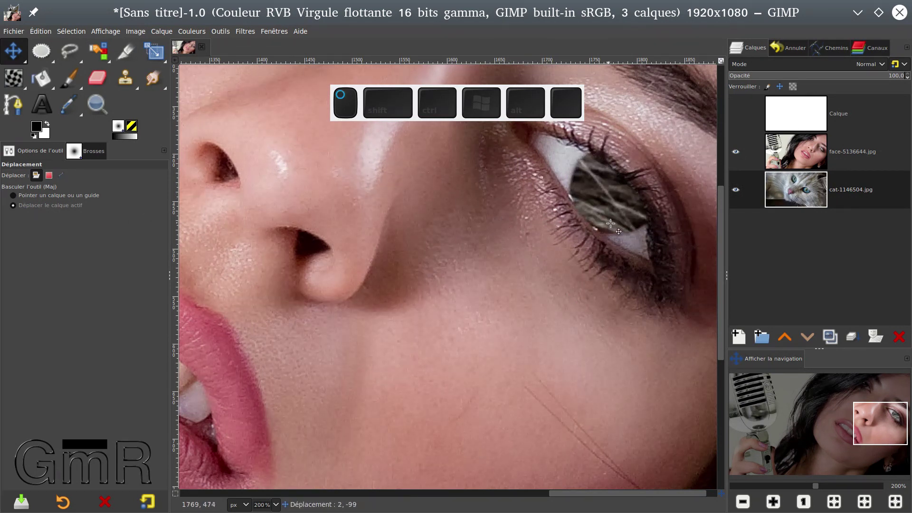
scroll("down", 3)
scroll("down", 3)
scroll("up", 3)
scroll("down", 3)
scroll("up", 3)
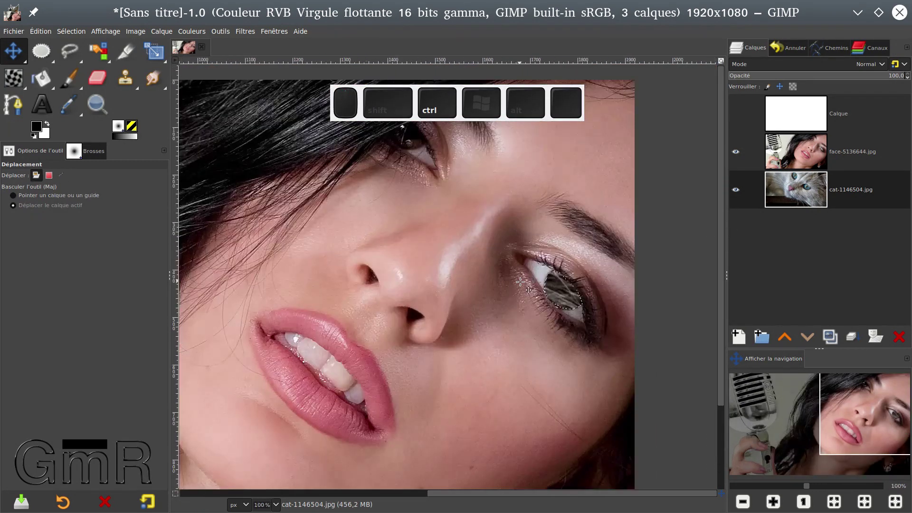
Slide the cat photo so its green eye sits under the woman's eye opening.
left_click(803, 154)
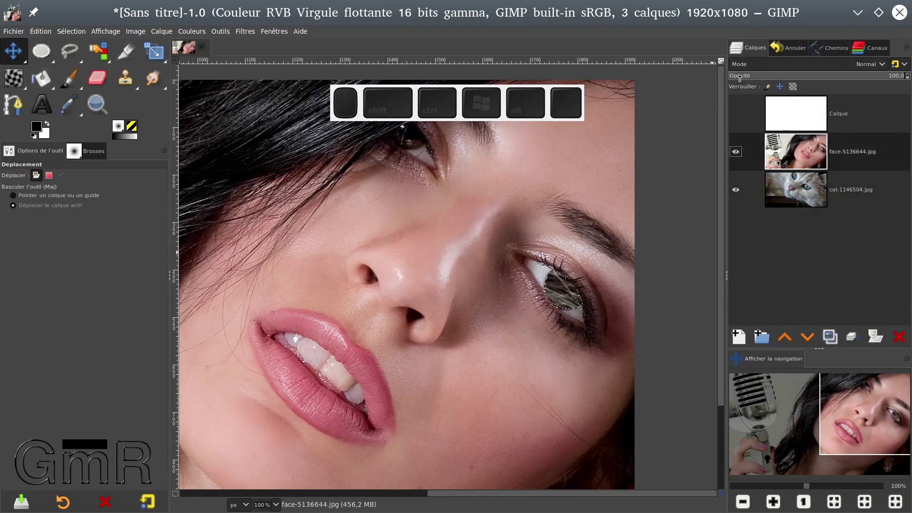
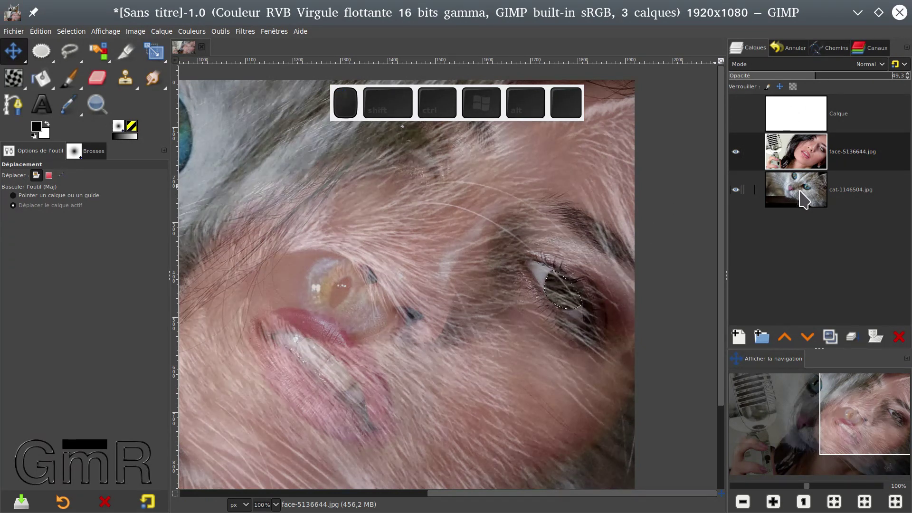
left_click(810, 192)
left_click_drag(352, 310, 512, 300)
double_click(547, 303)
left_click(565, 306)
left_click(569, 306)
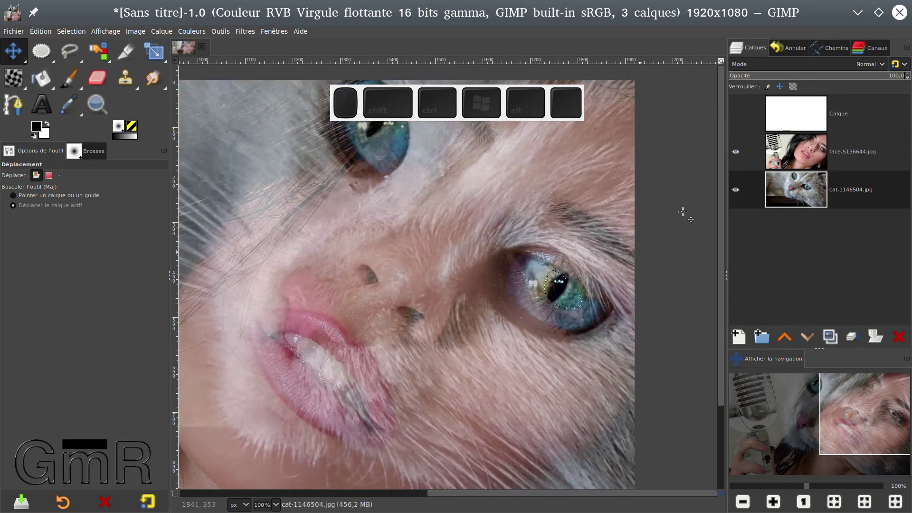
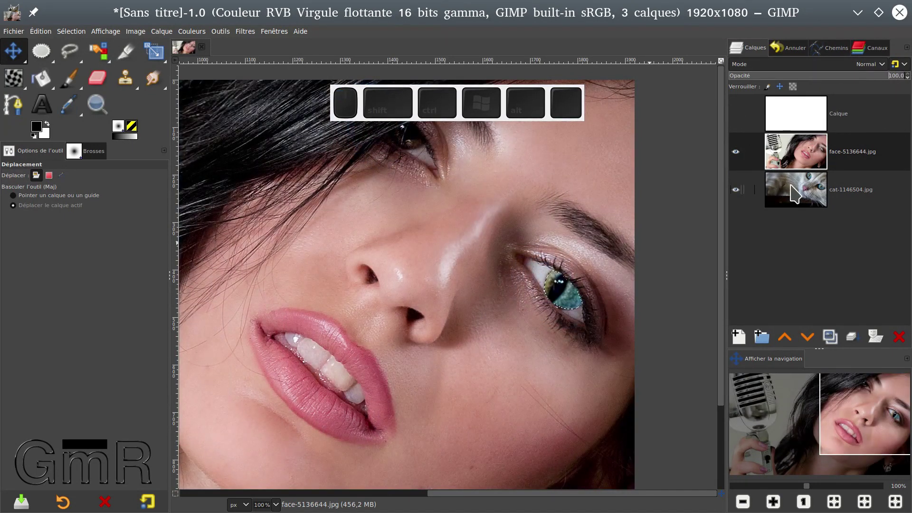
Fine-tune the cat eye's position inside the opening with the portrait at full opacity.
left_click(812, 194)
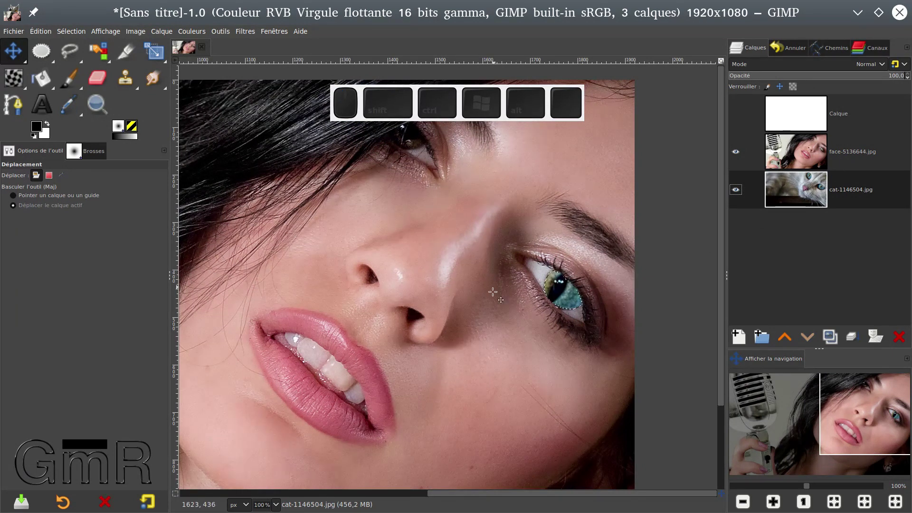
left_click_drag(521, 317, 527, 333)
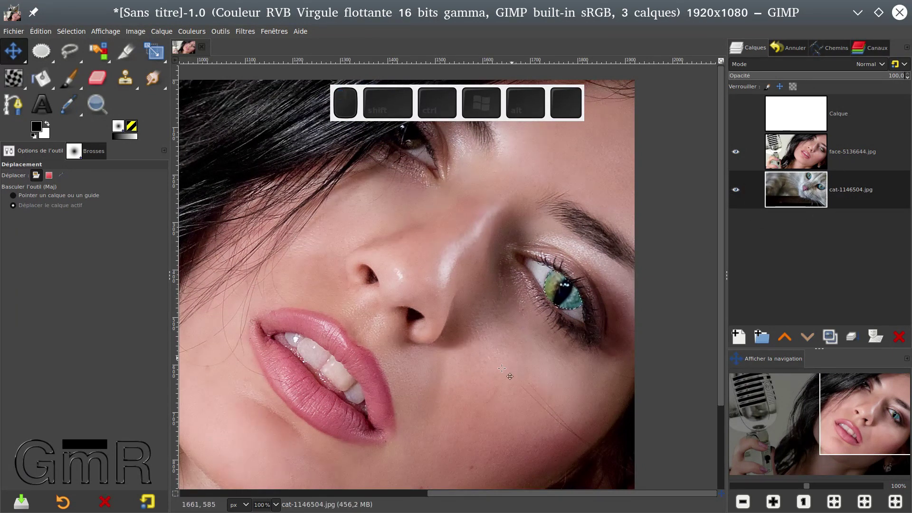
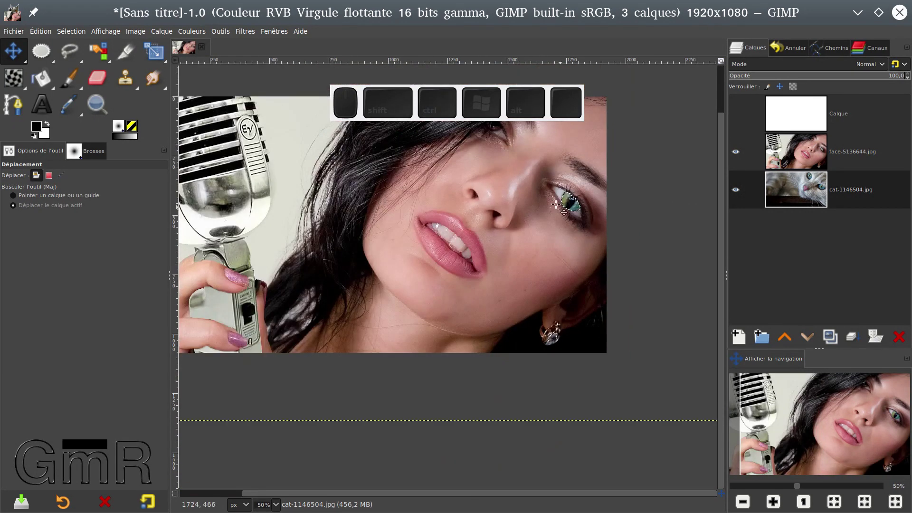
scroll("up", 3)
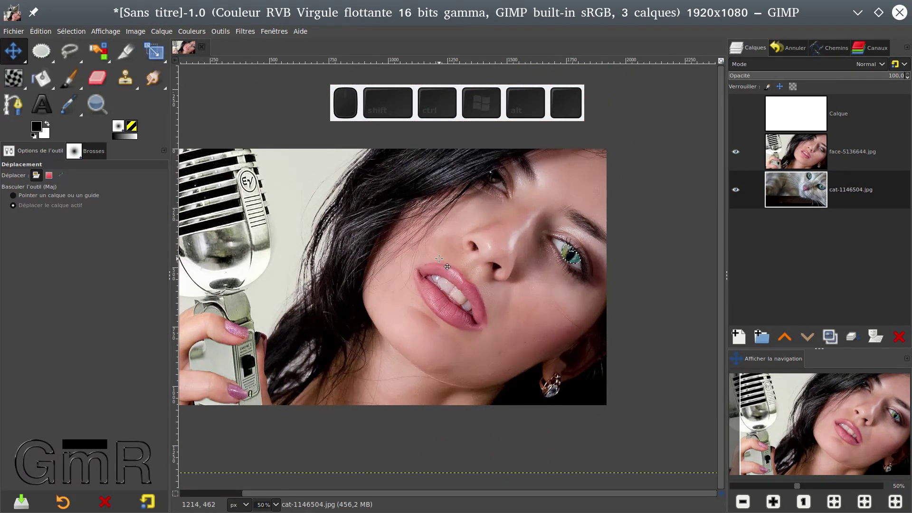
key("ctrl+shift+a")
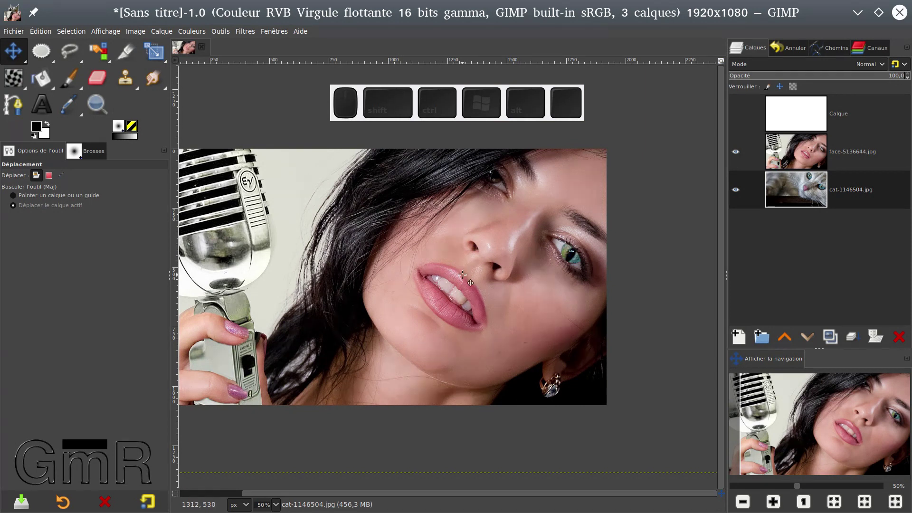